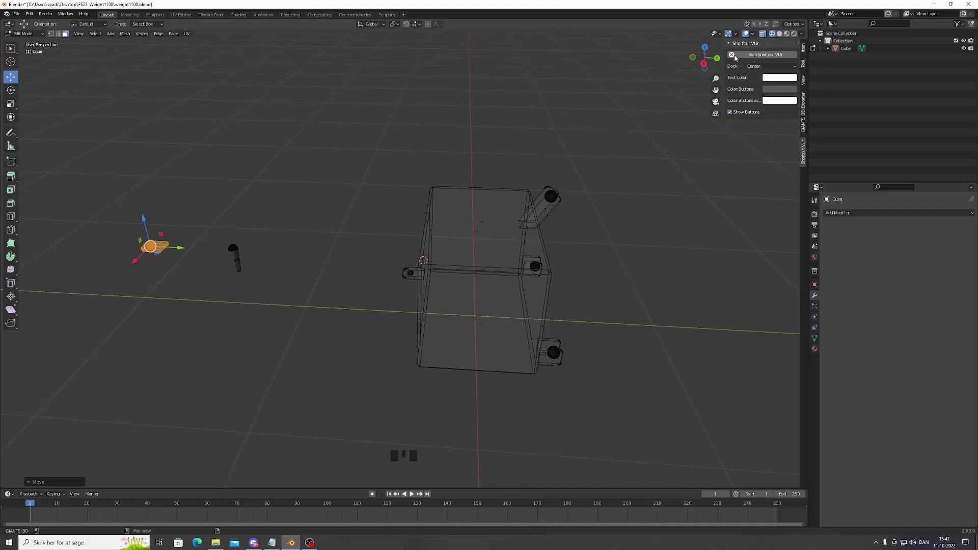
Select the rounded plate with the circular hole inside the weight box, orbiting to see it
scroll("up", 3)
scroll("down", 3)
scroll("up", 3)
left_click(341, 259)
scroll("up", 3)
left_click_drag(159, 246, 193, 221)
scroll("down", 3)
scroll("up", 3)
scroll("down", 3)
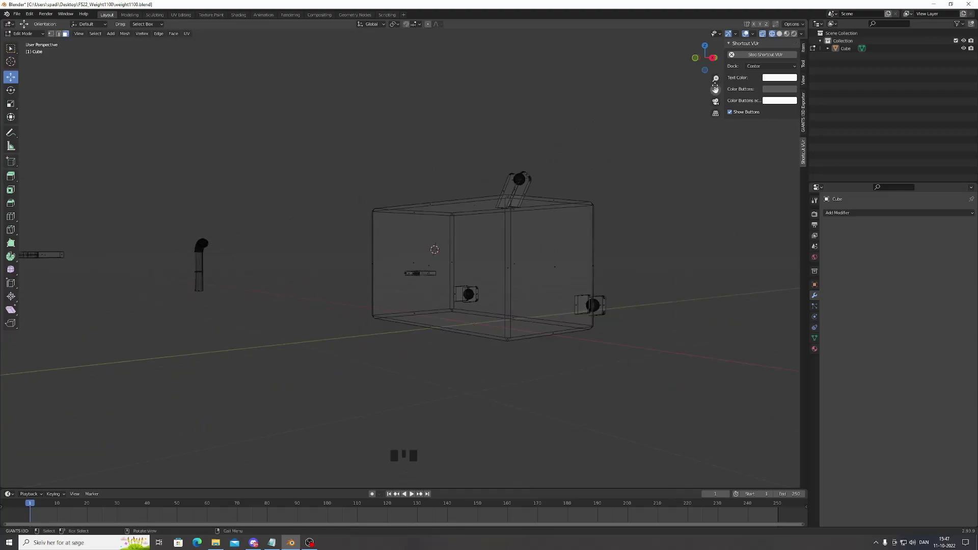
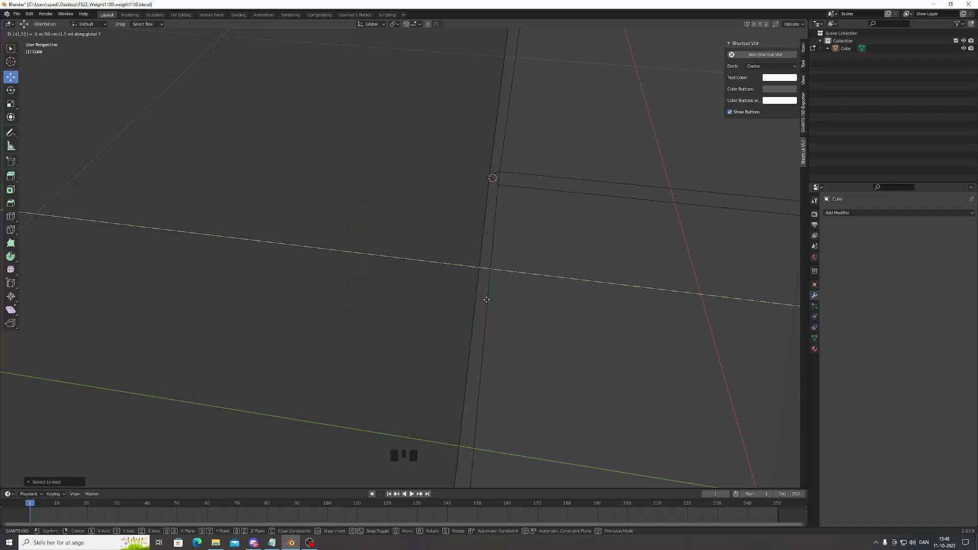
Slide the plate out of the box along the Y axis and start moving the next fitting
scroll("down", 3)
left_click_drag(164, 217, 165, 233)
scroll("down", 3)
scroll("down", 3)
key("g")
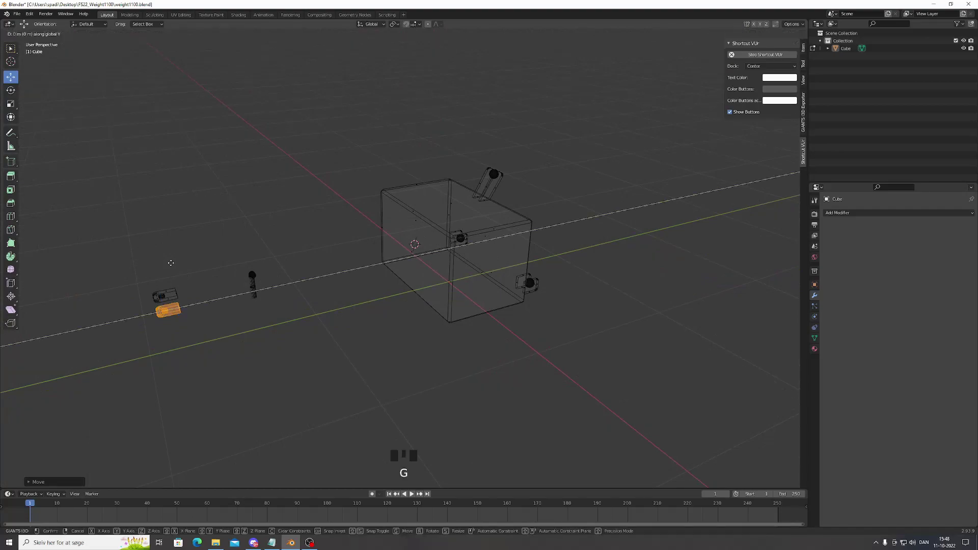
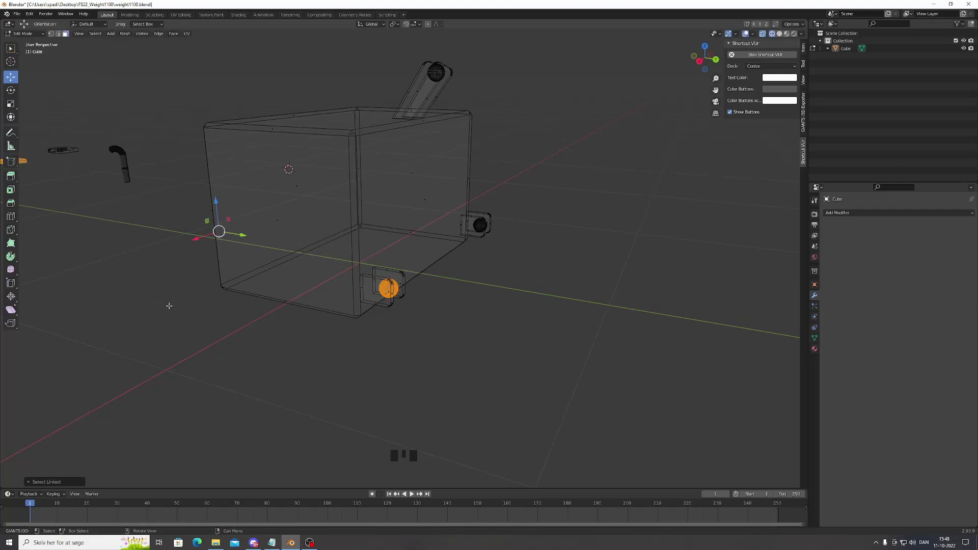
Select the whole ball inside the bracket and begin moving it along Y
key("Escape")
left_click(429, 340)
scroll("up", 3)
scroll("down", 3)
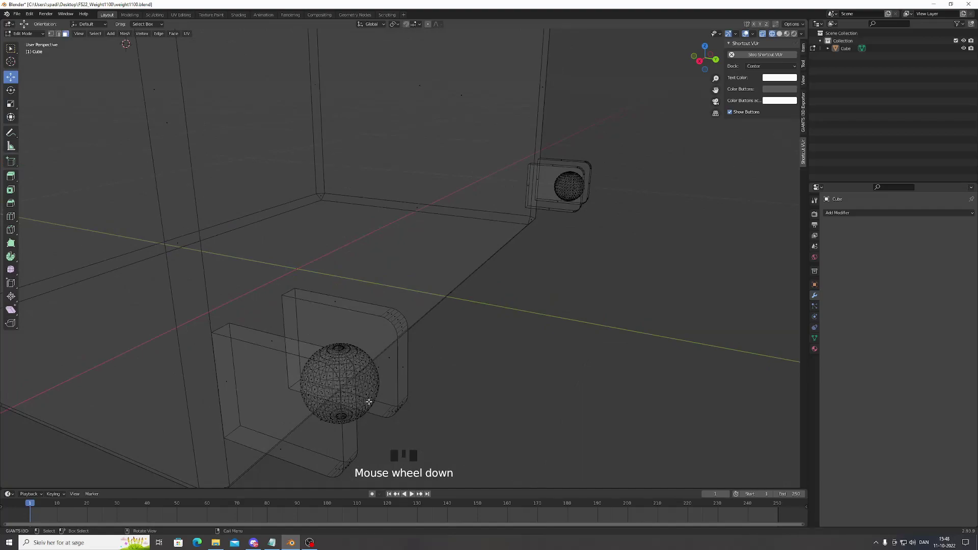
key("l")
key("g")
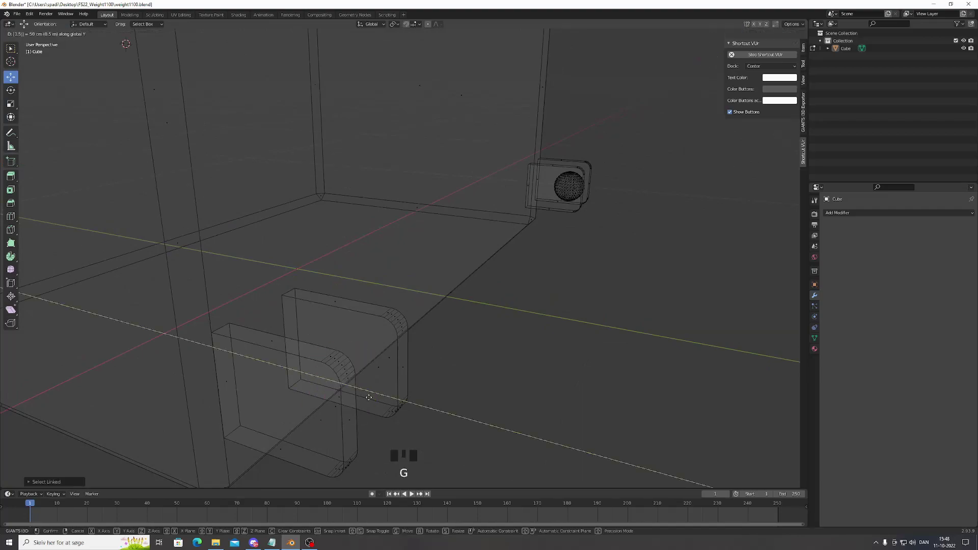
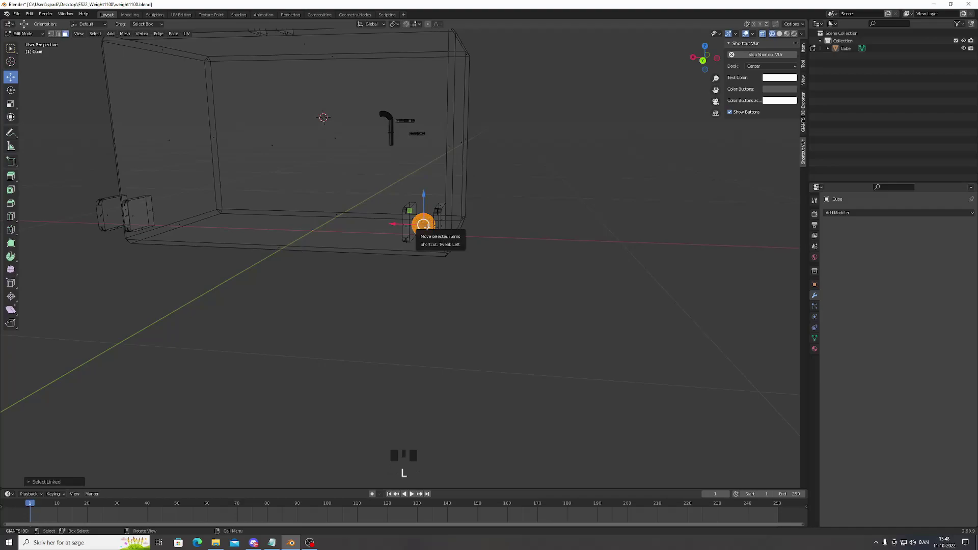
Move the ball and the top hose piece out of the box along the Y axis
key("g")
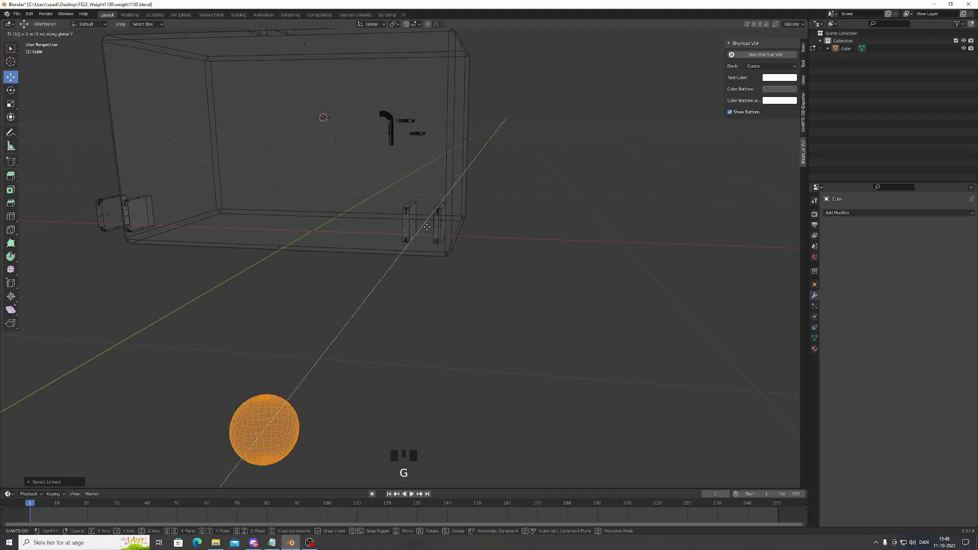
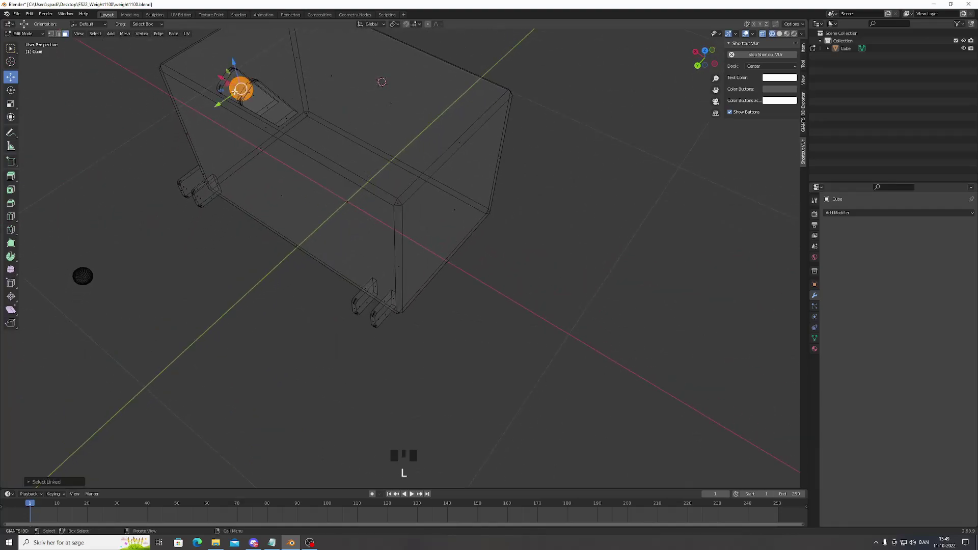
key("g")
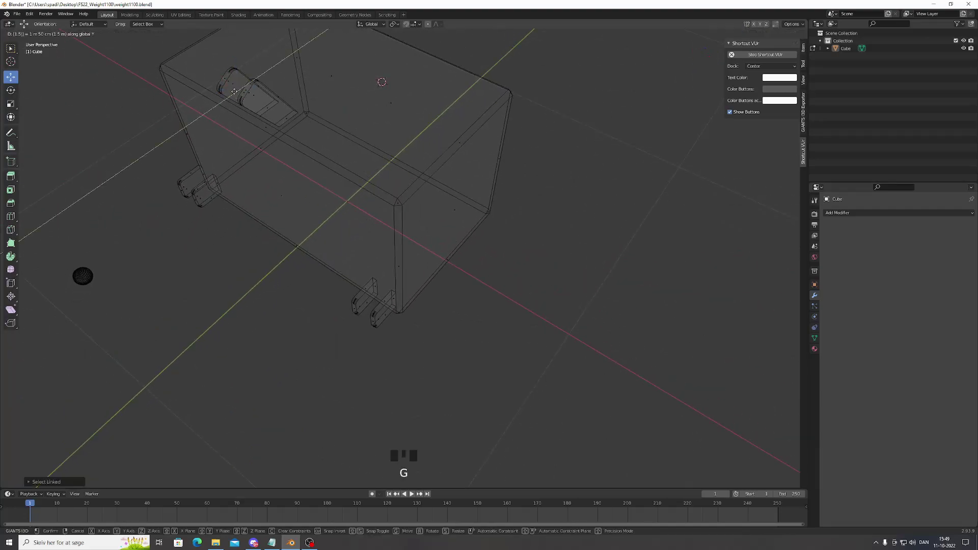
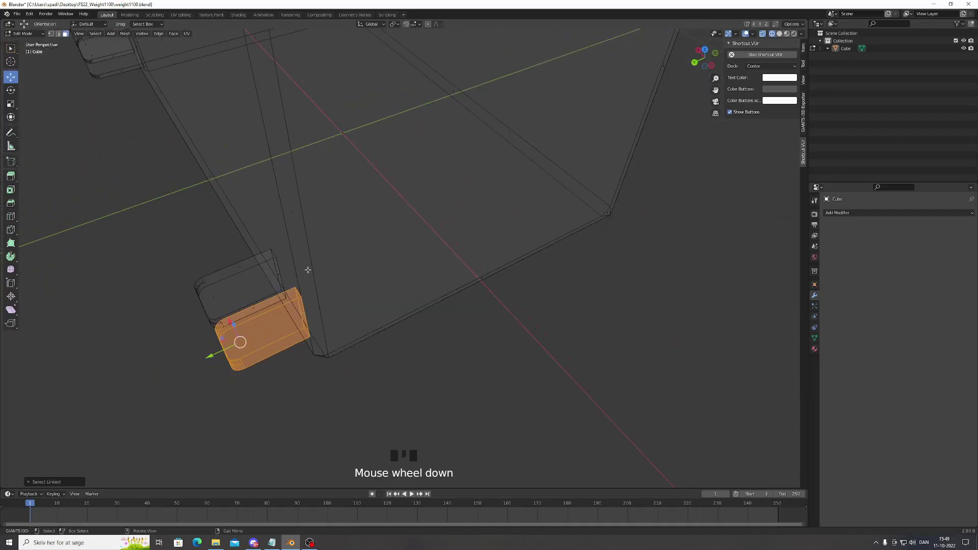
Move two small brackets under the box out along the Y axis, one after the other
key("g")
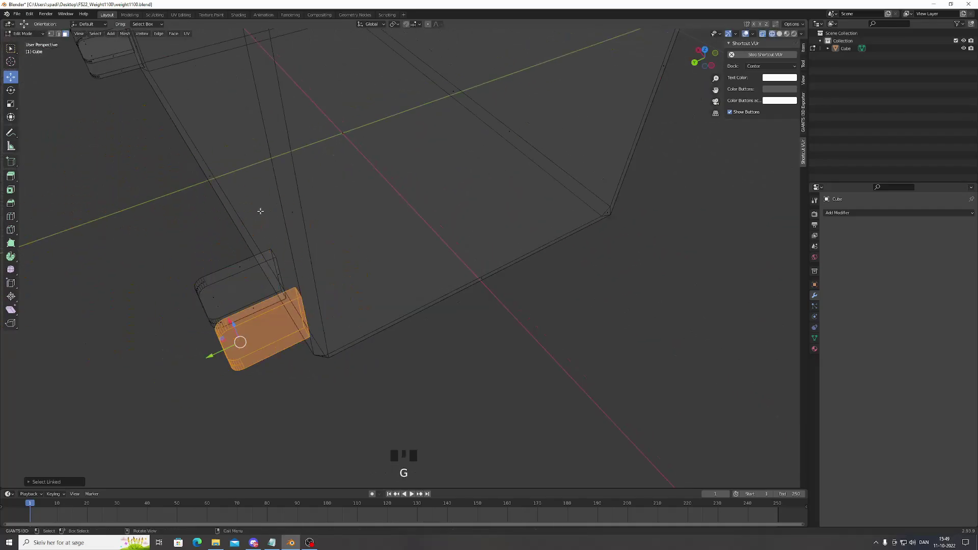
key("g")
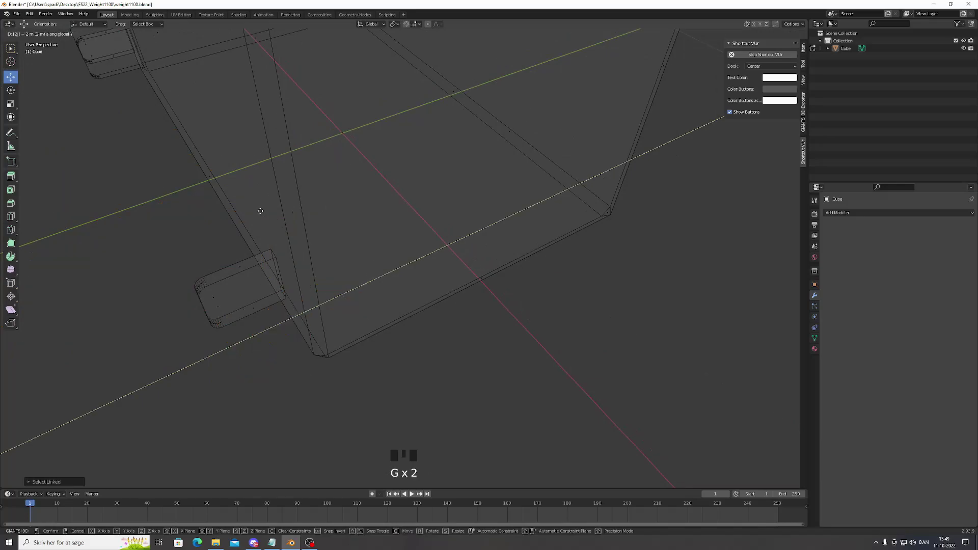
key("Return")
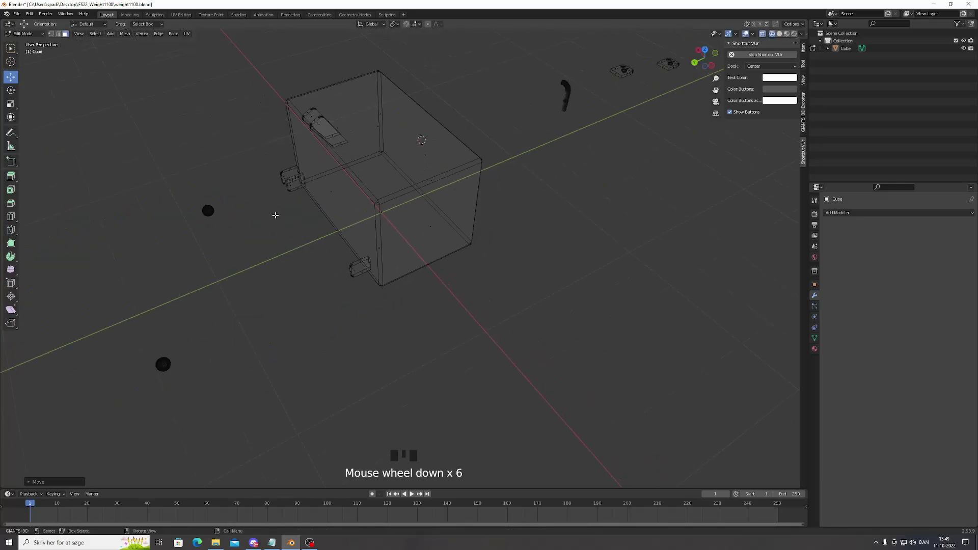
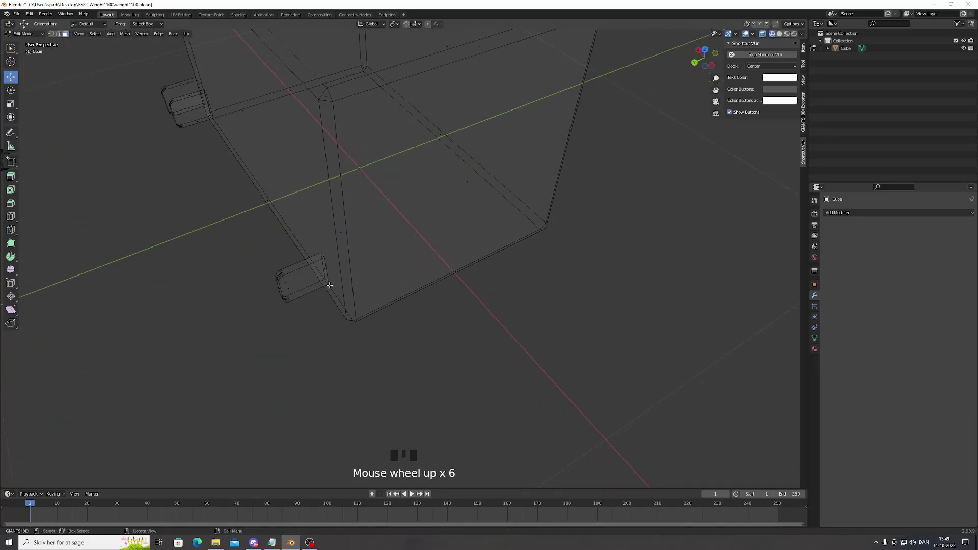
scroll("up", 3)
key("l")
key("l")
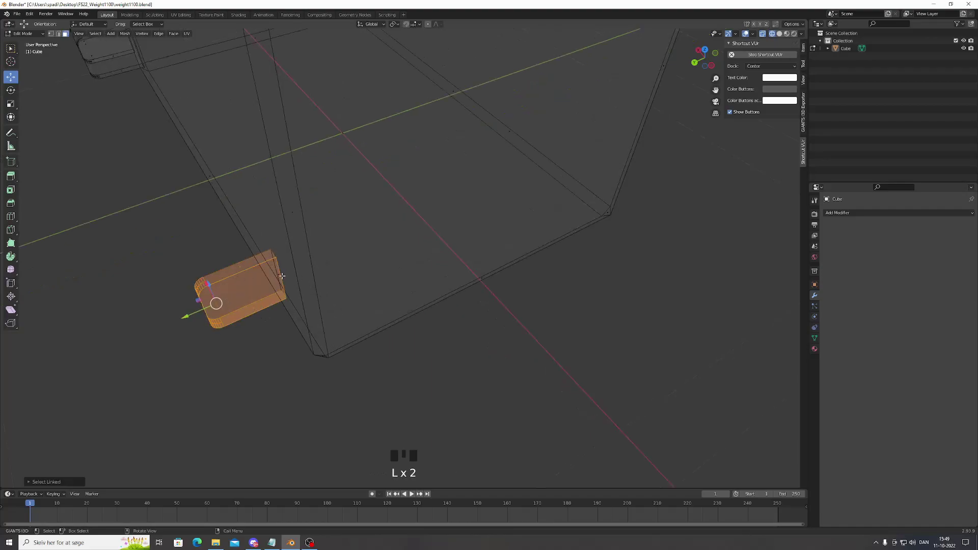
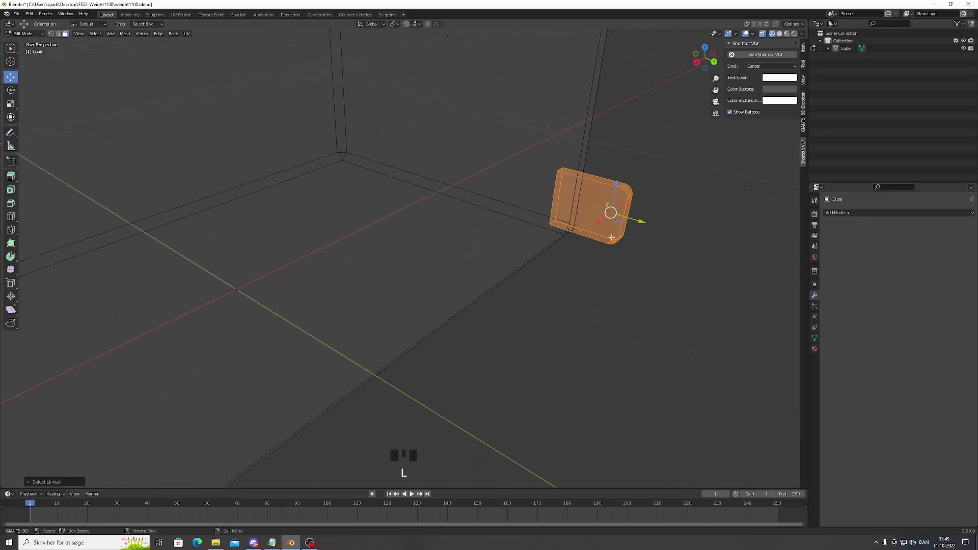
key("g")
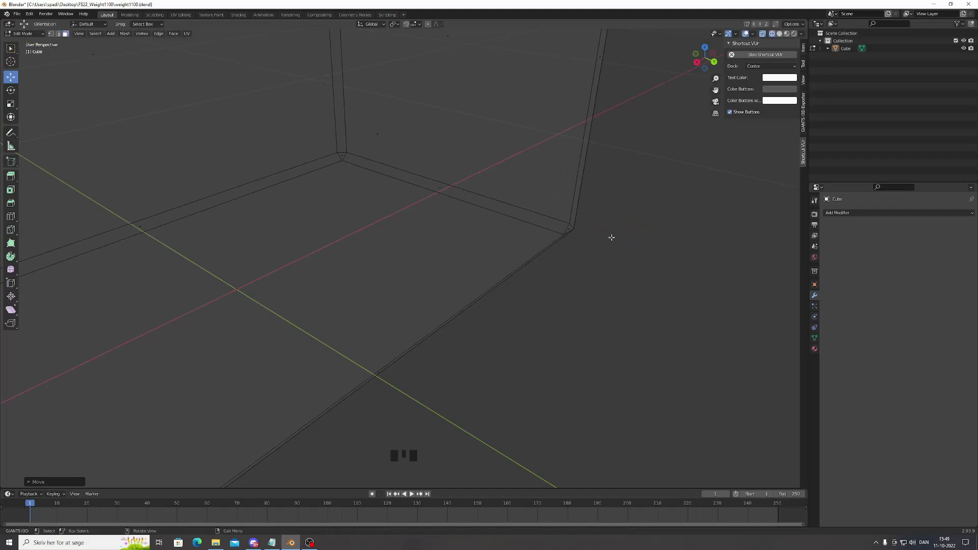
Pick a face of the angled piece and orbit in close around it
scroll("down", 3)
scroll("up", 3)
left_click(421, 335)
scroll("up", 3)
left_click_drag(306, 415, 564, 272)
key("l")
left_click_drag(596, 270, 483, 251)
key("KP_Decimal")
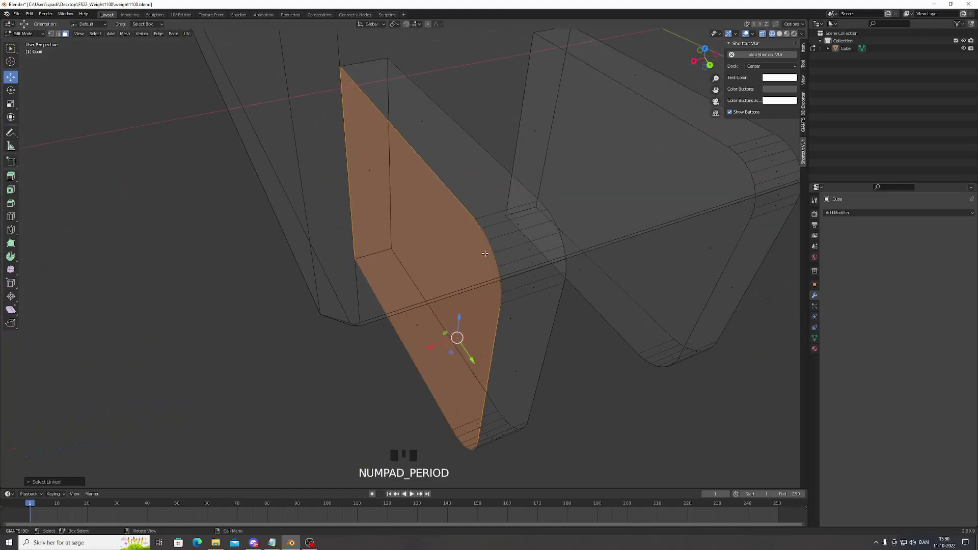
Select the whole long angled bracket and move it away from the box along Y
key("l")
key("l")
key("l")
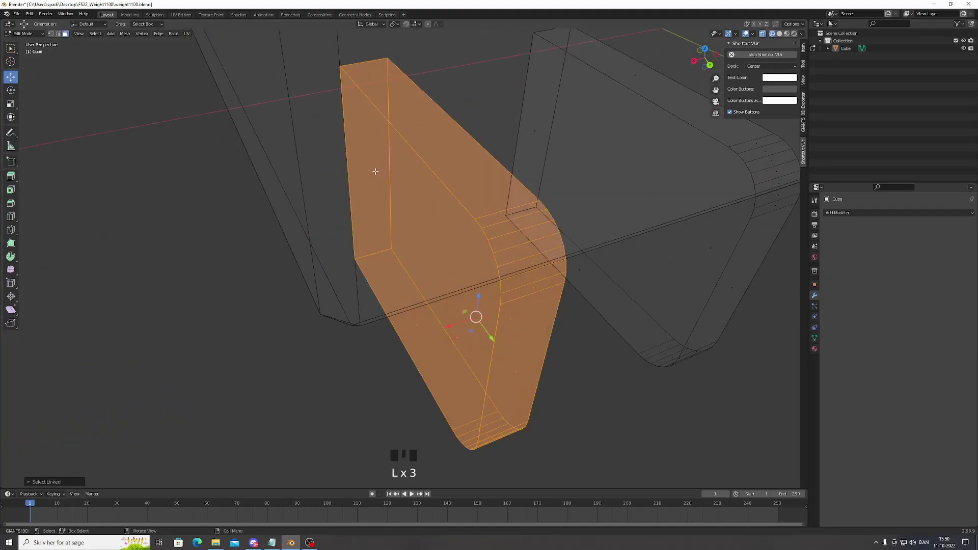
key("g")
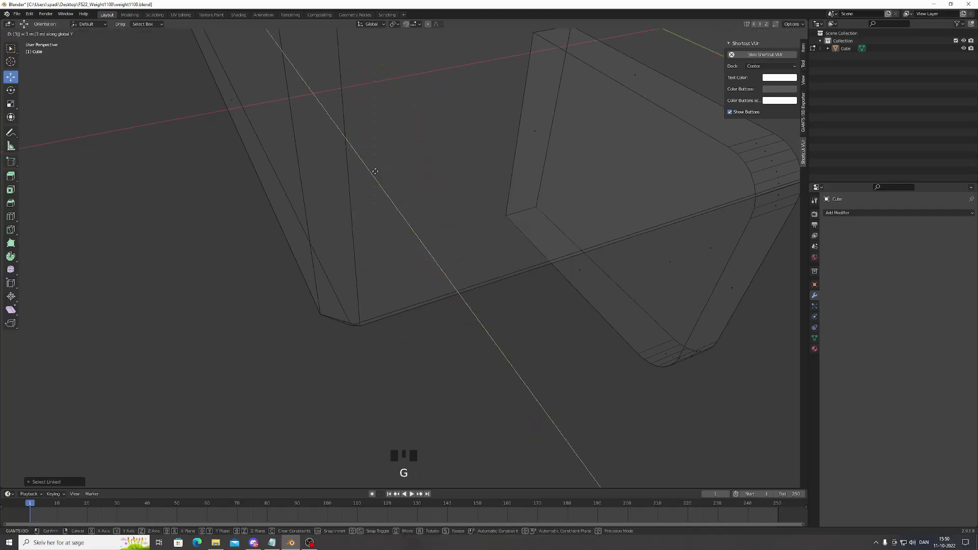
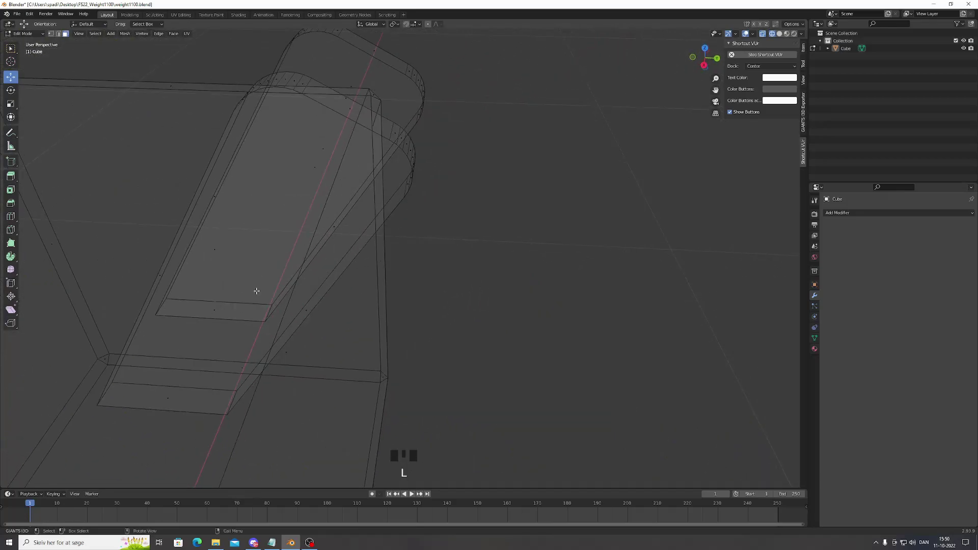
Select connected pieces of the weight model with select-linked
key("l")
key("l")
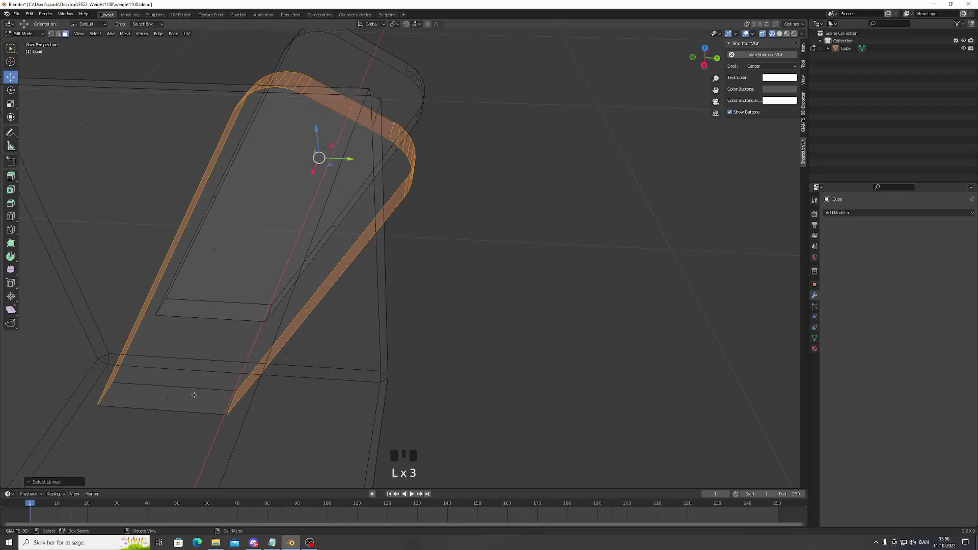
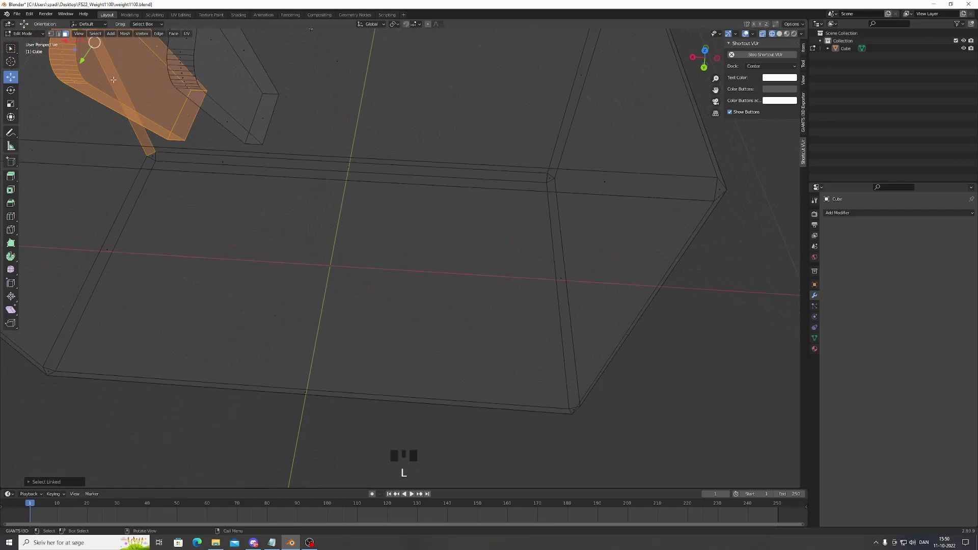
key("shift+l")
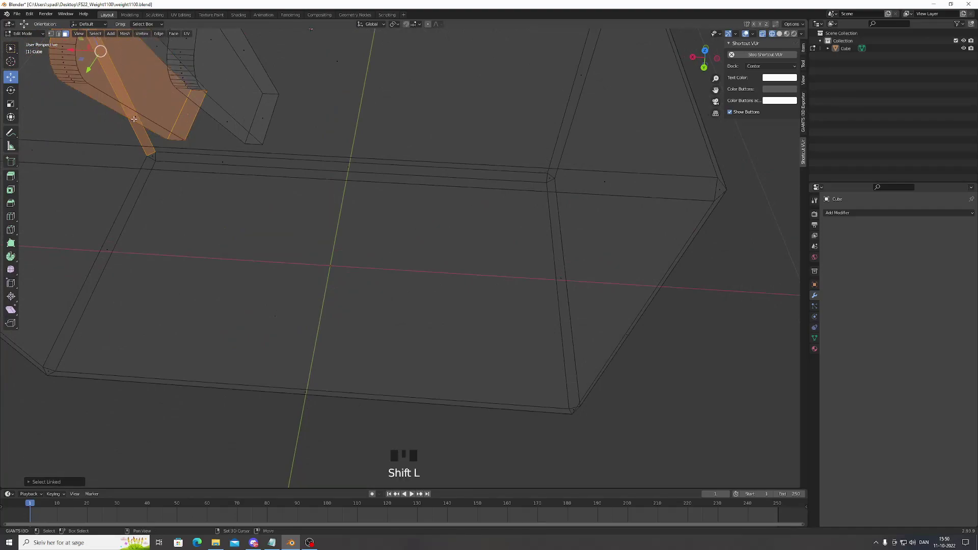
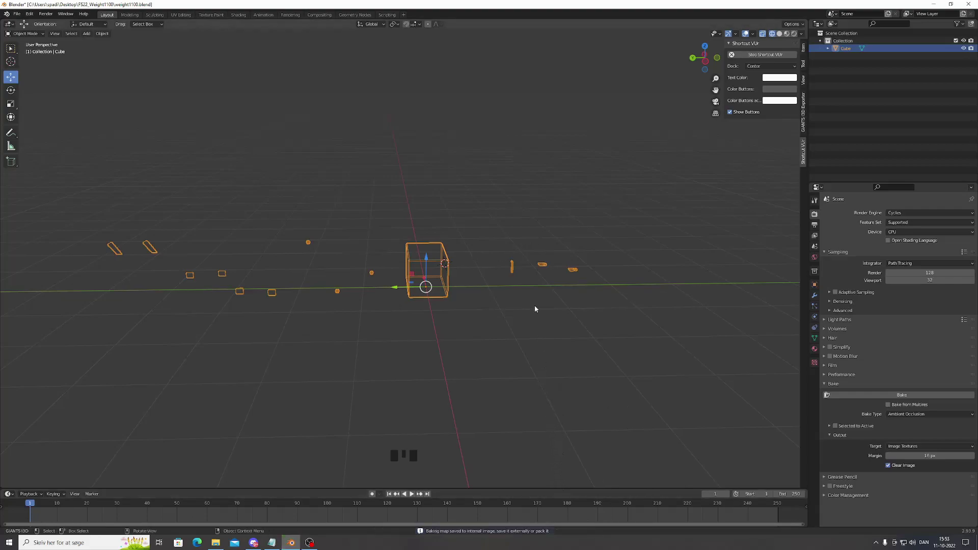
Leave Edit Mode, show the baked bake_ao image in the Image Editor and bring up its save options
left_click(190, 15)
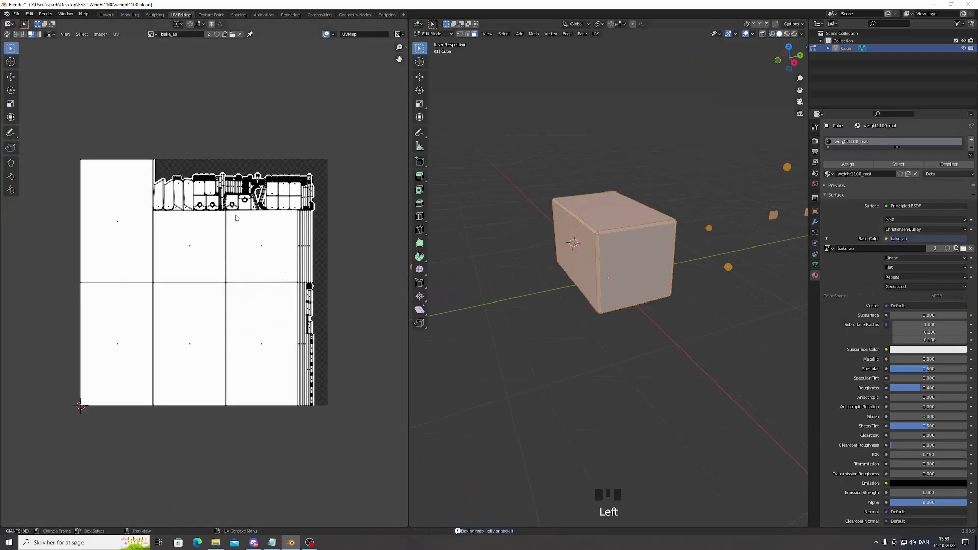
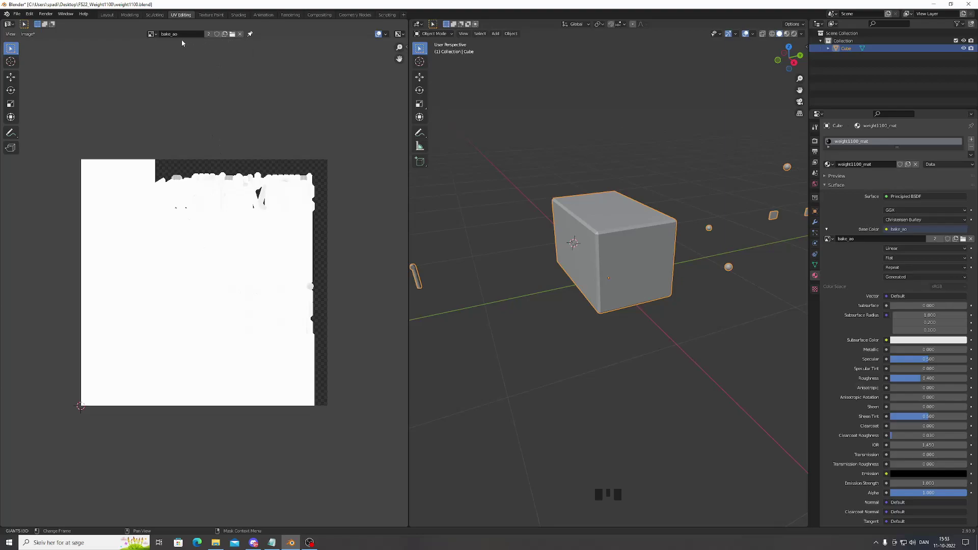
left_click_drag(234, 38, 228, 35)
left_click_drag(227, 35, 339, 100)
left_click_drag(157, 33, 350, 113)
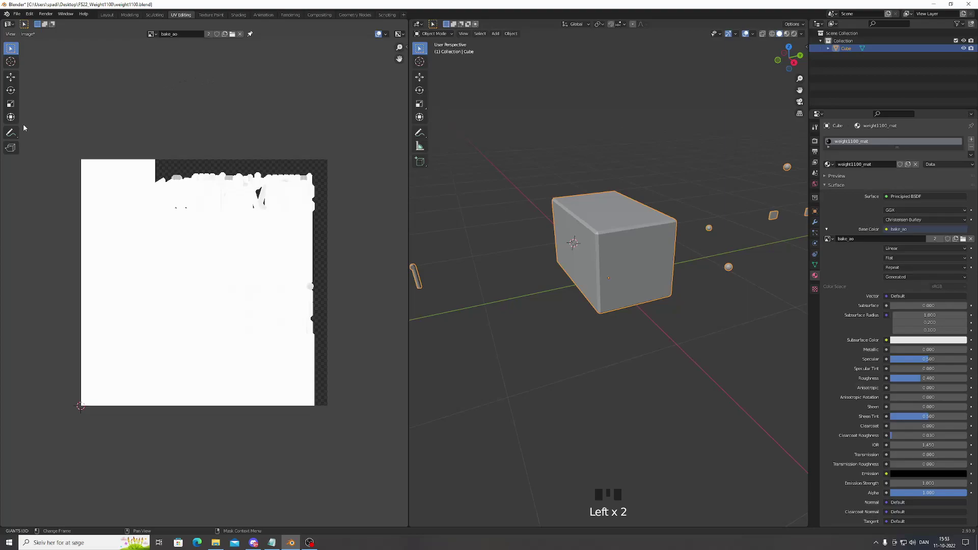
left_click_drag(31, 35, 55, 109)
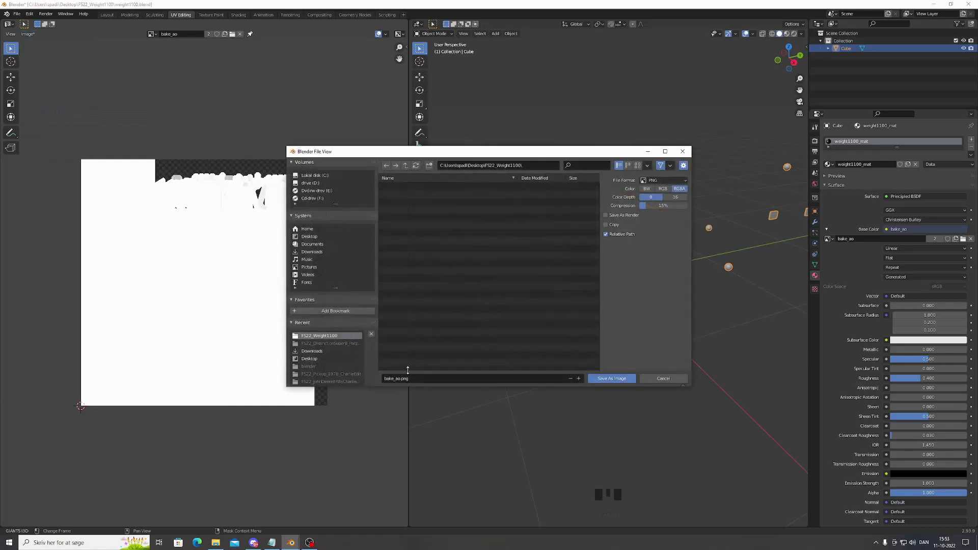
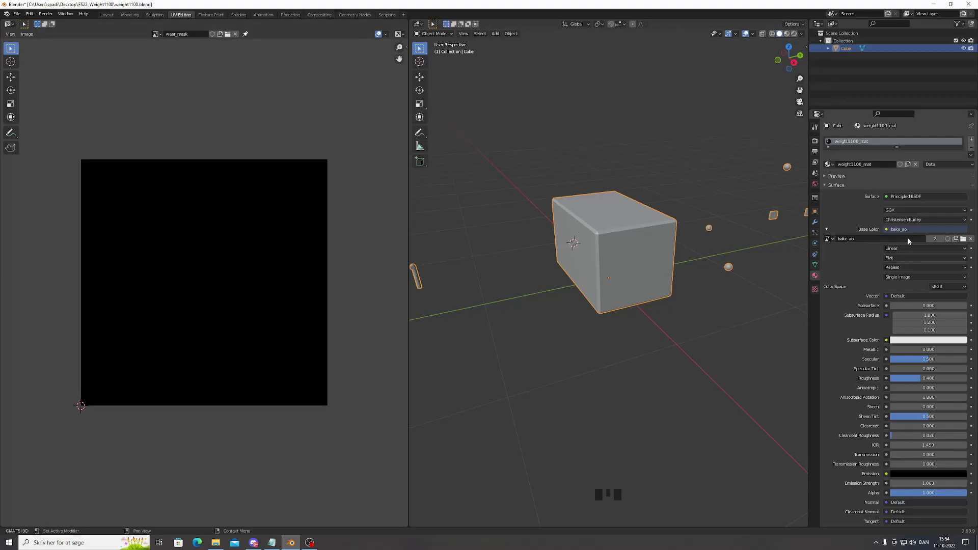
Deselect the cube and move to the Texture Paint workspace with wear_mask as the active slot
left_click_drag(836, 242, 130, 233)
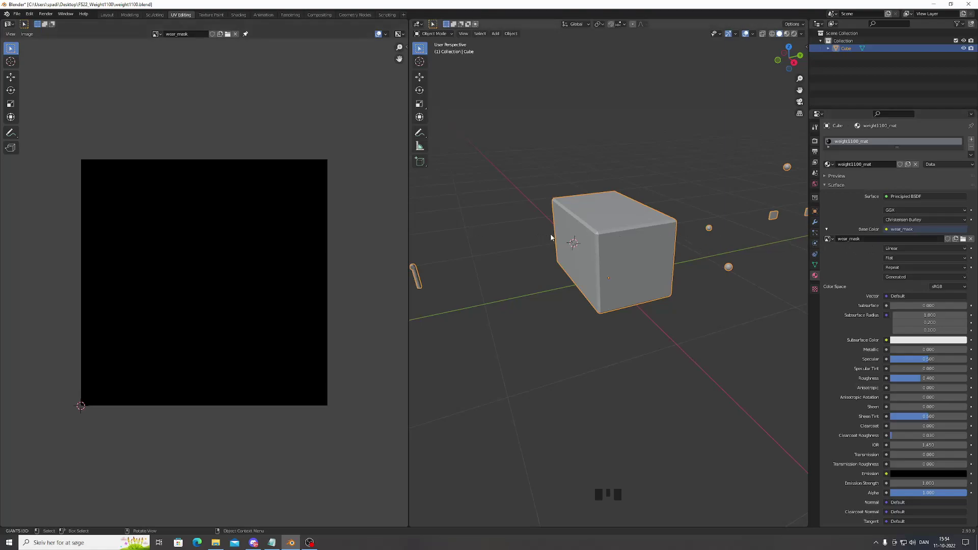
left_click(690, 164)
scroll("down", 3)
scroll("up", 3)
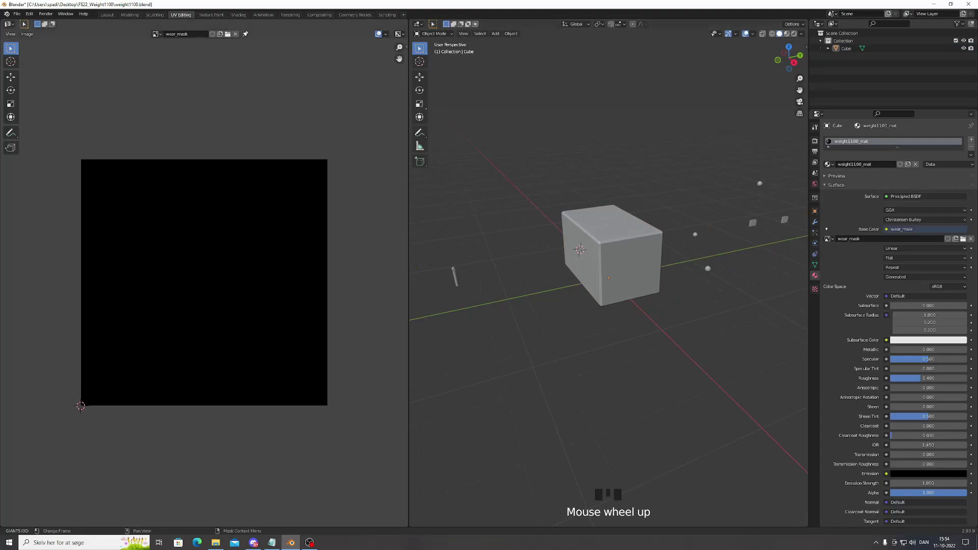
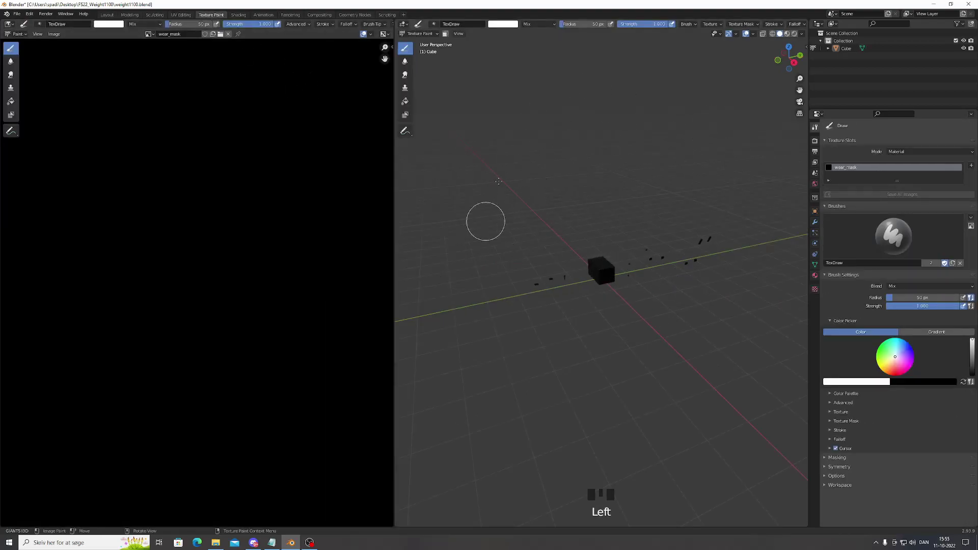
Zoom in on the cube and set the draw brush to 10 px radius and 0.2 strength
scroll("up", 3)
scroll("down", 3)
scroll("up", 3)
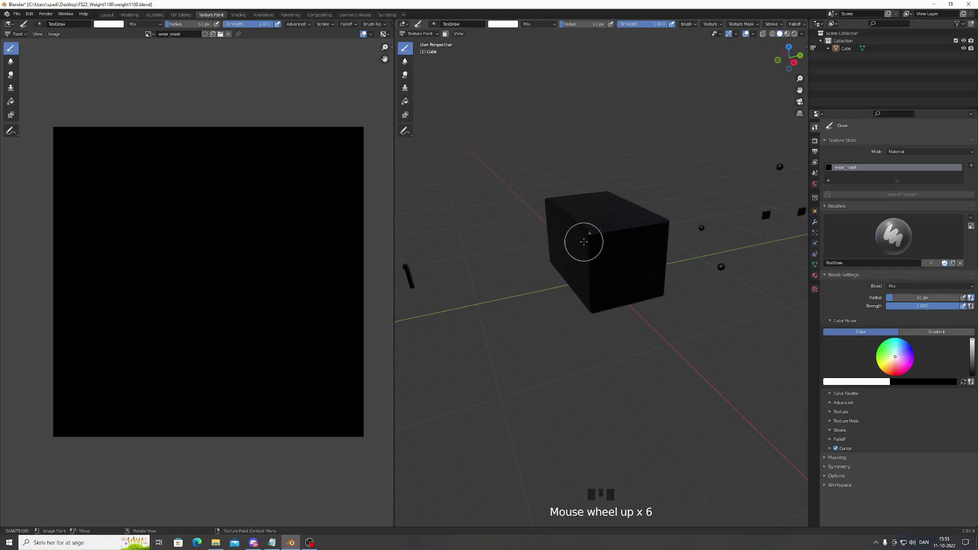
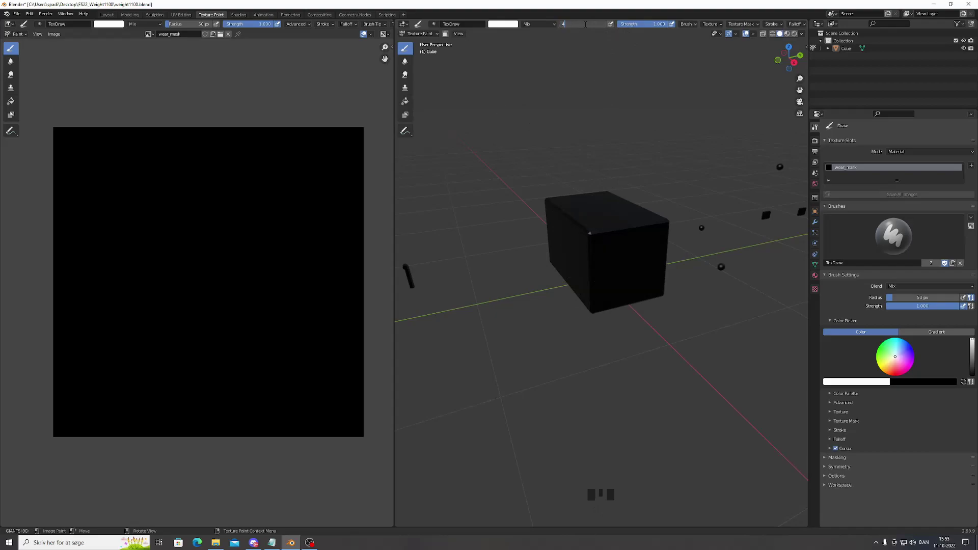
key("BackSpace")
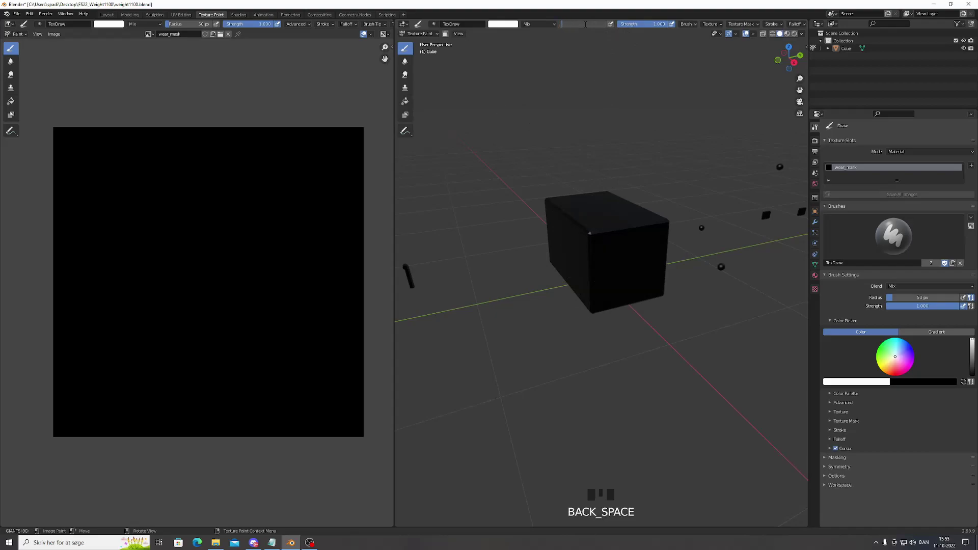
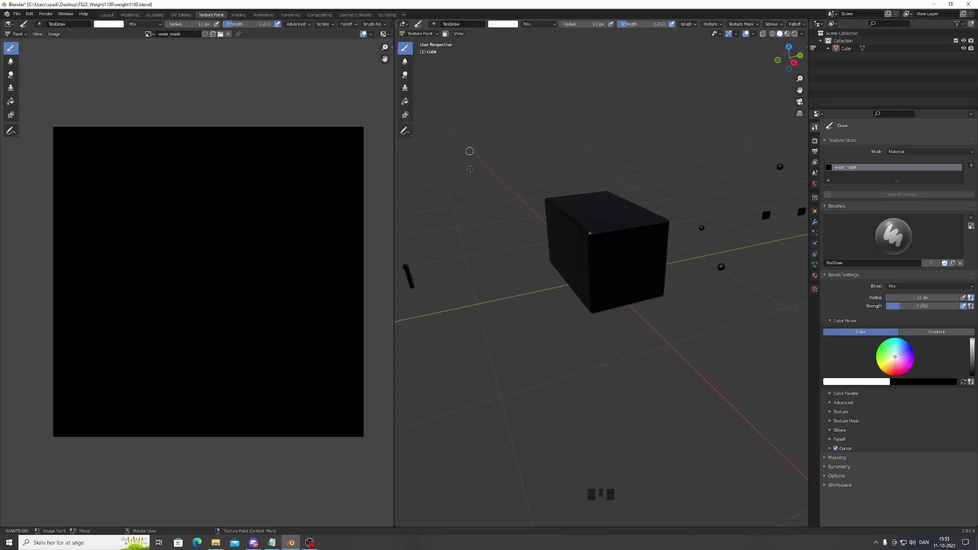
scroll("up", 3)
scroll("down", 3)
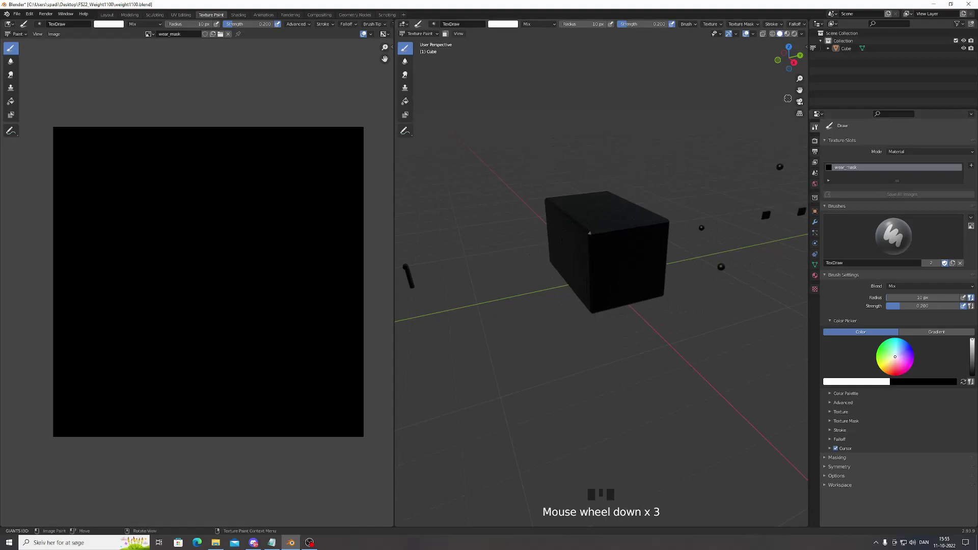
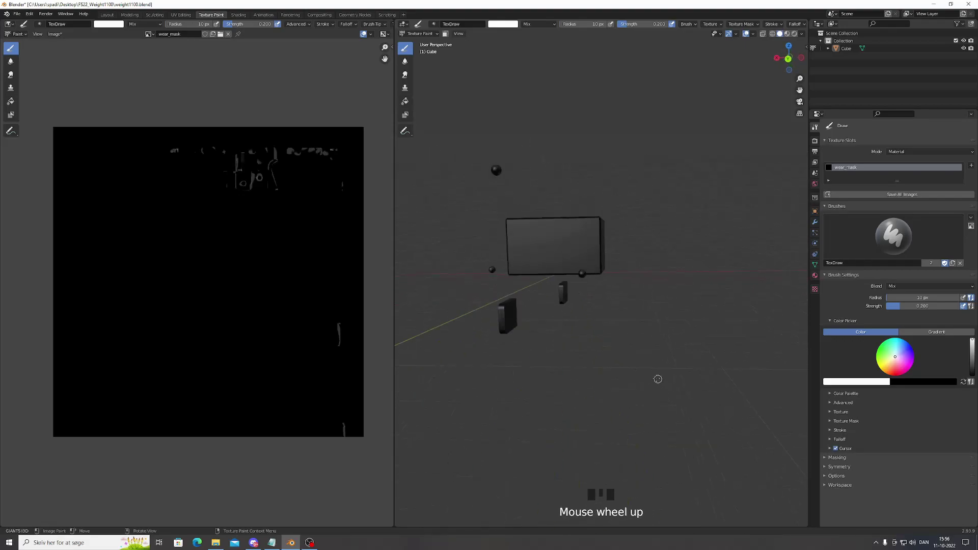
Paint grey wear marks over the wear_mask UV islands with the TexDraw brush
scroll("down", 3)
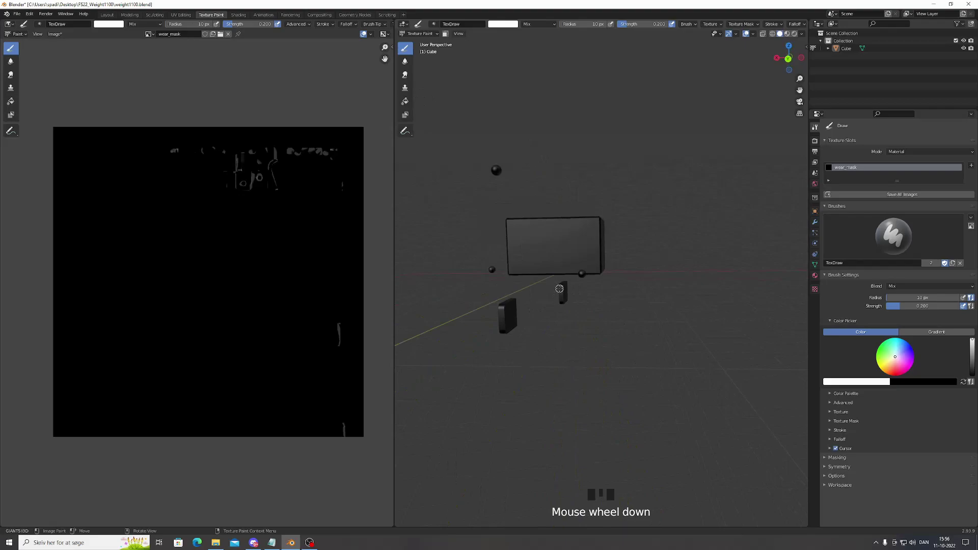
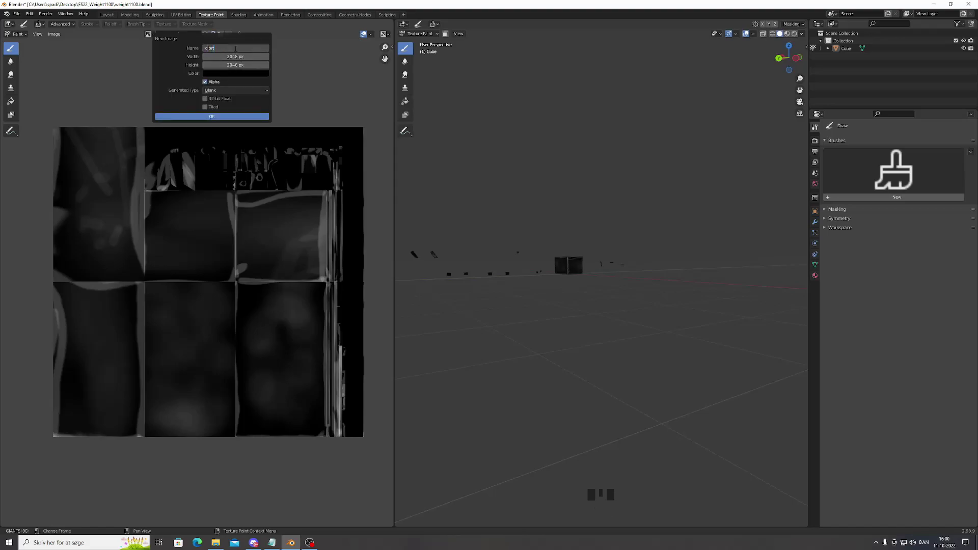
Name the new 2048 px image dirt_mask for the material's base colour
key("BackSpace")
key("BackSpace")
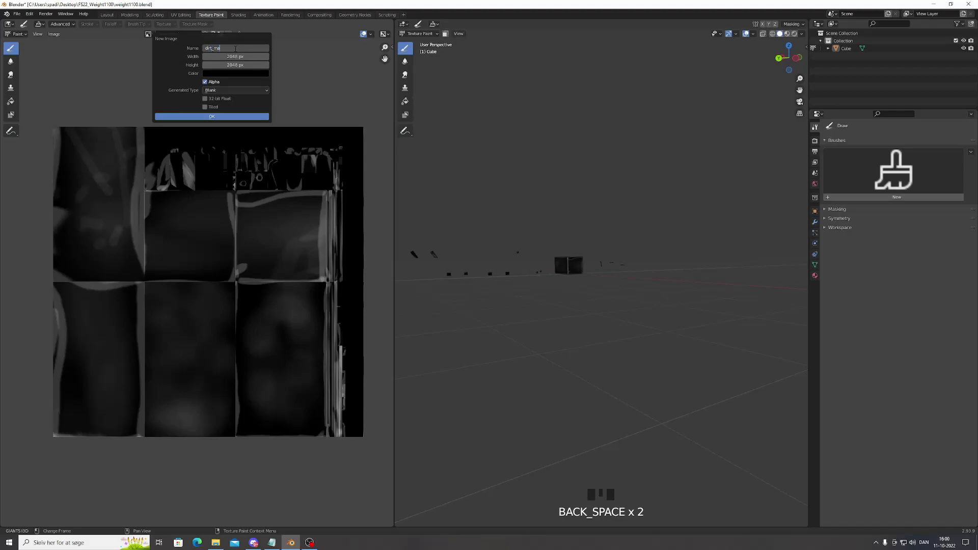
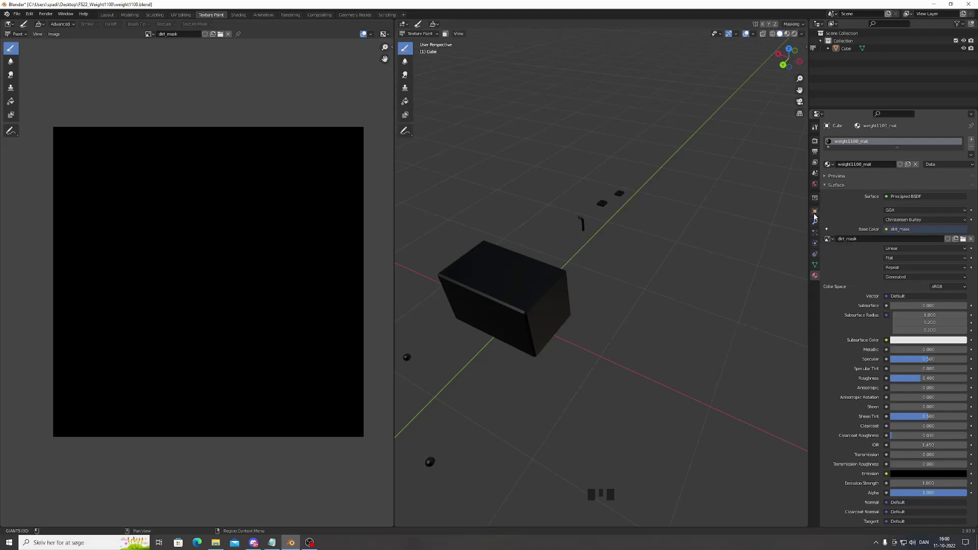
Show the World Background surface settings at strength 1.000 beside the dirt_mask image
left_click(821, 186)
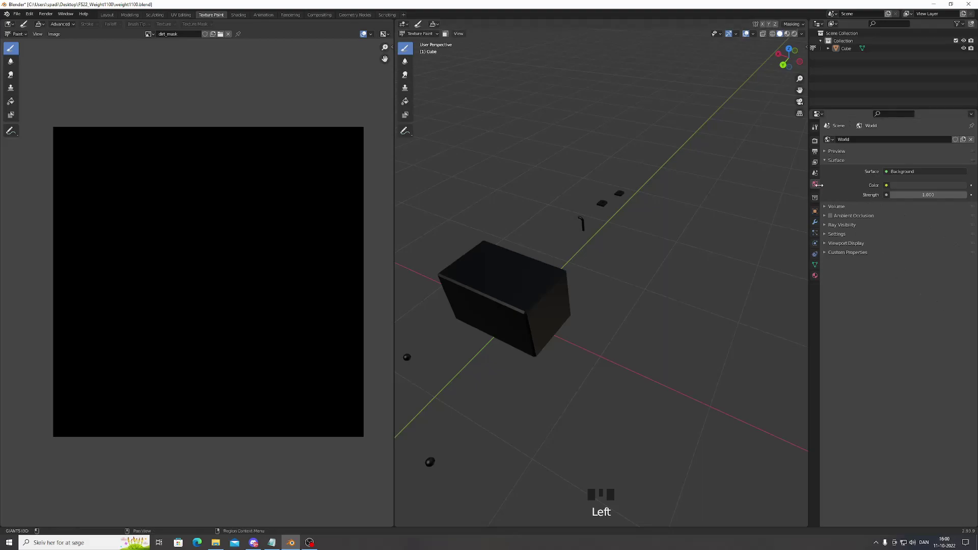
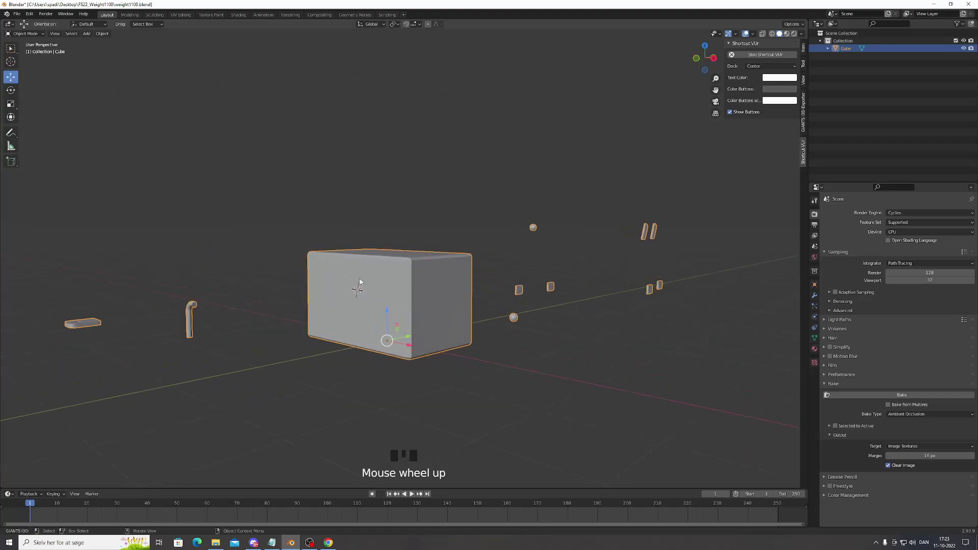
View the weight in wireframe and enter Edit Mode on the cube mesh
scroll("down", 3)
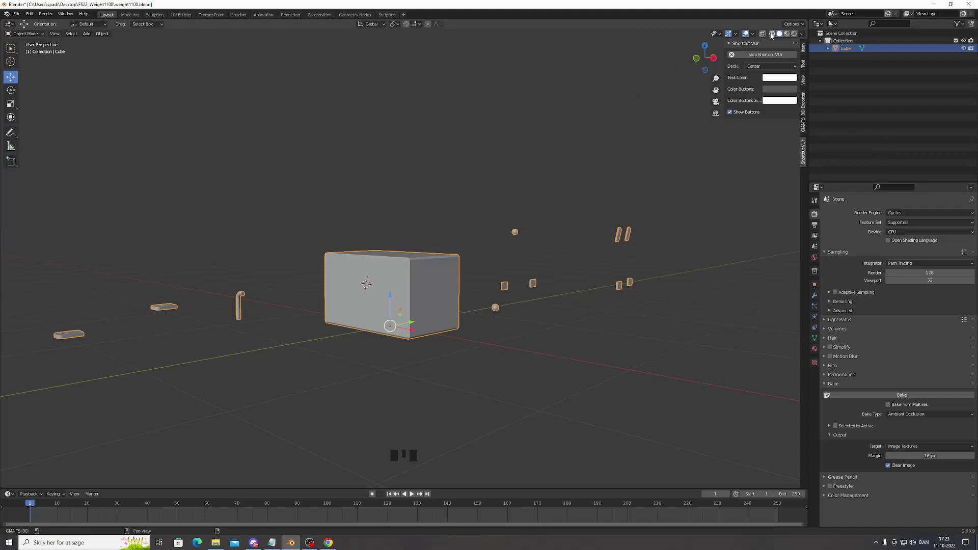
left_click(773, 36)
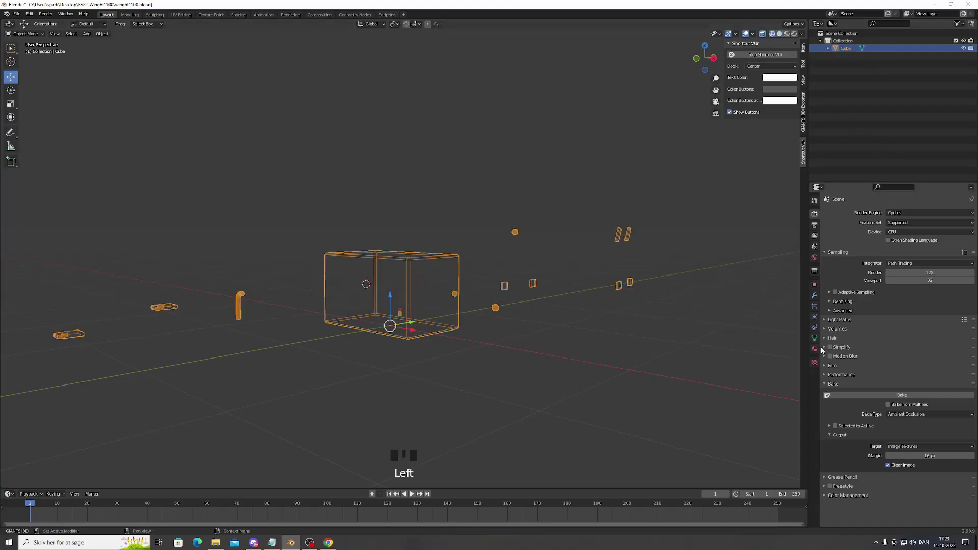
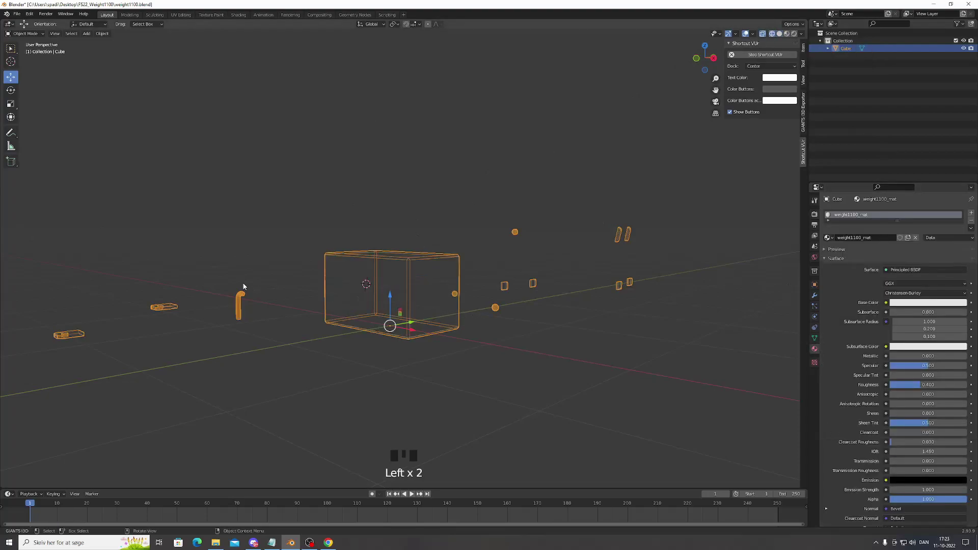
scroll("up", 3)
key("Tab")
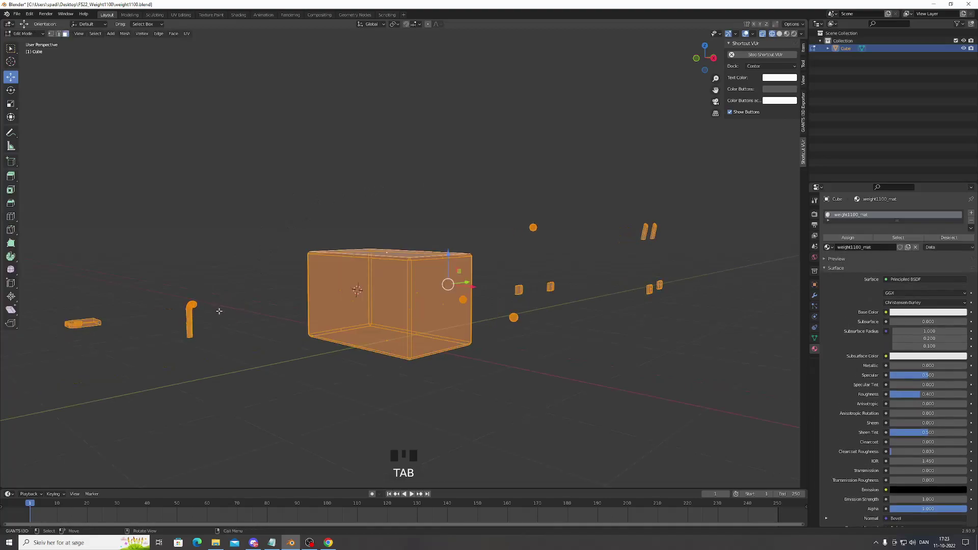
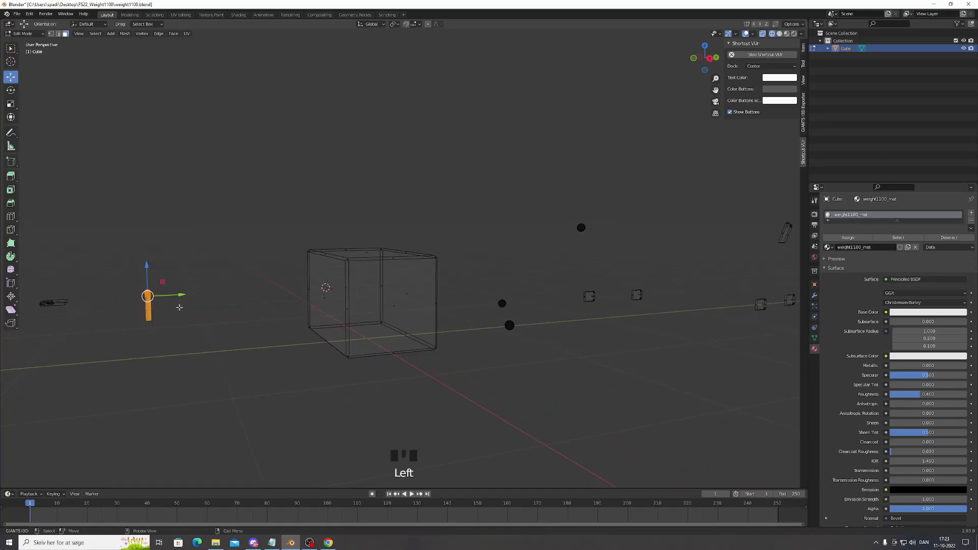
Start moving the hook-shaped part along the Y axis toward the box
key("g")
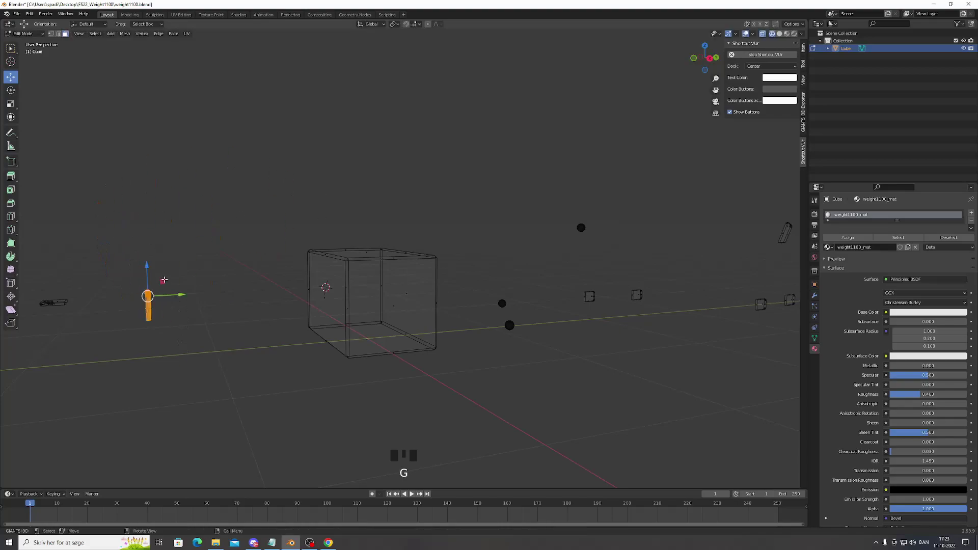
key("g")
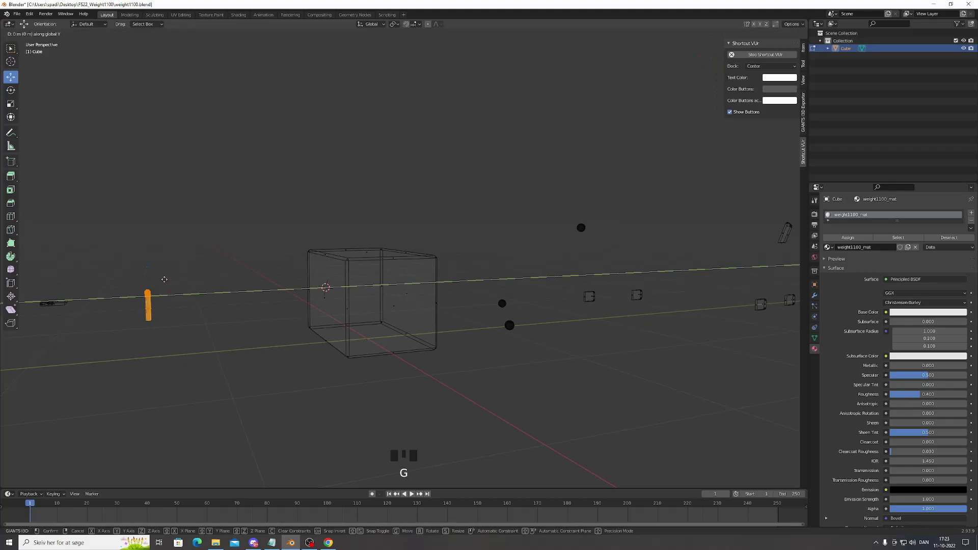
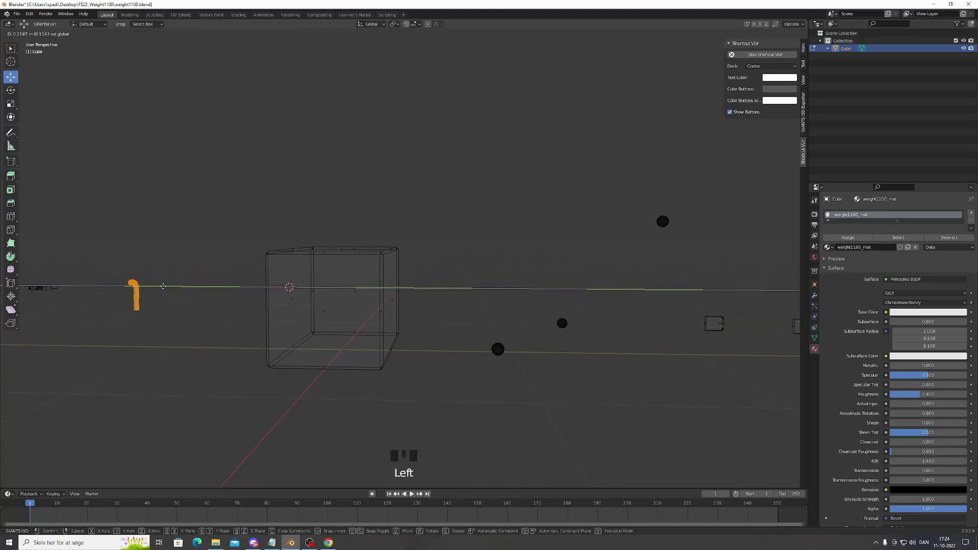
Reposition the hook part along Y into the box, undoing and redoing the move as needed
key("1")
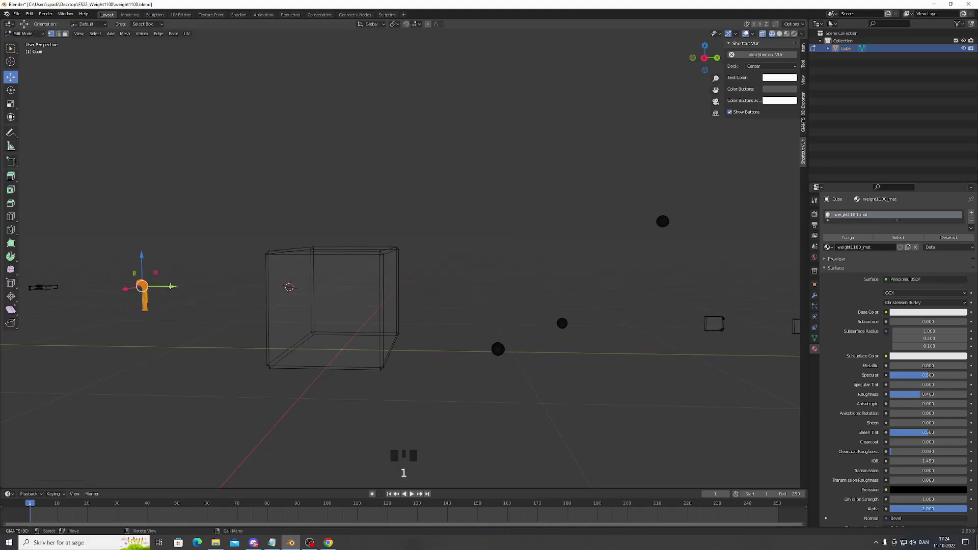
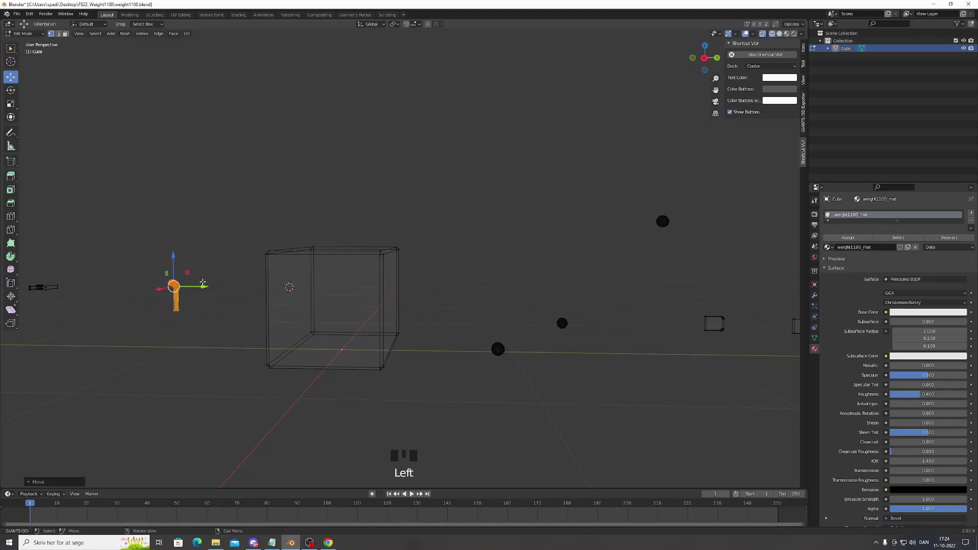
key("ctrl+z")
key("ctrl+z")
scroll("up", 3)
middle_click(206, 279)
scroll("down", 3)
scroll("up", 3)
key("g")
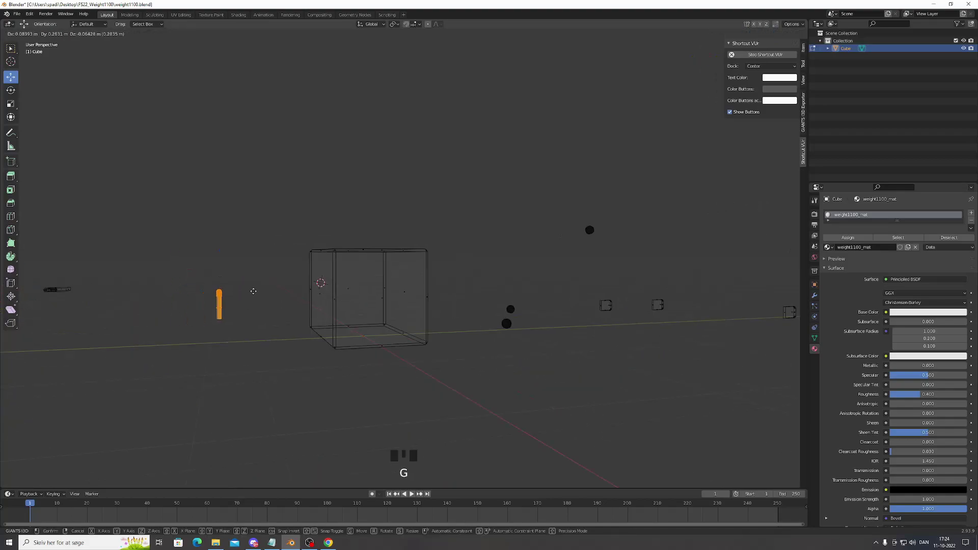
key("g")
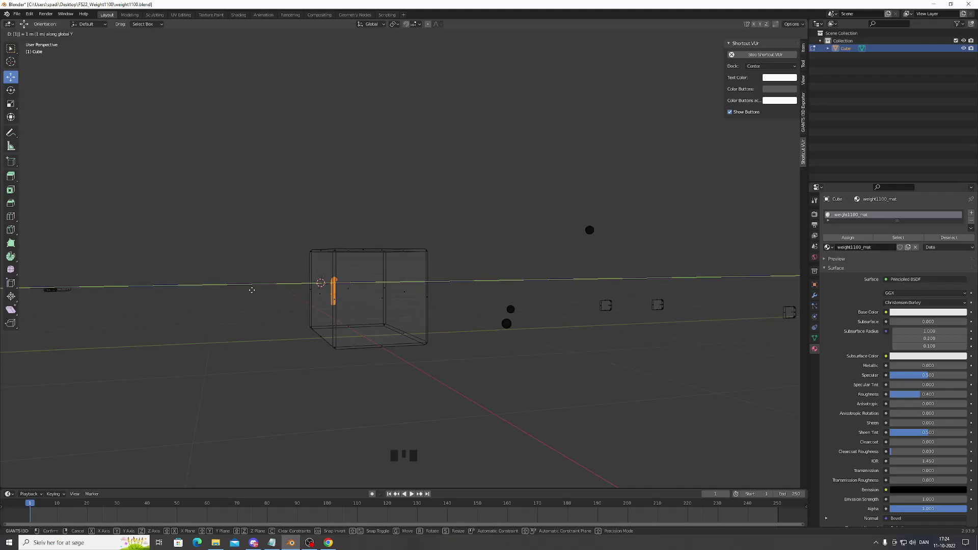
key("ctrl+z")
key("g")
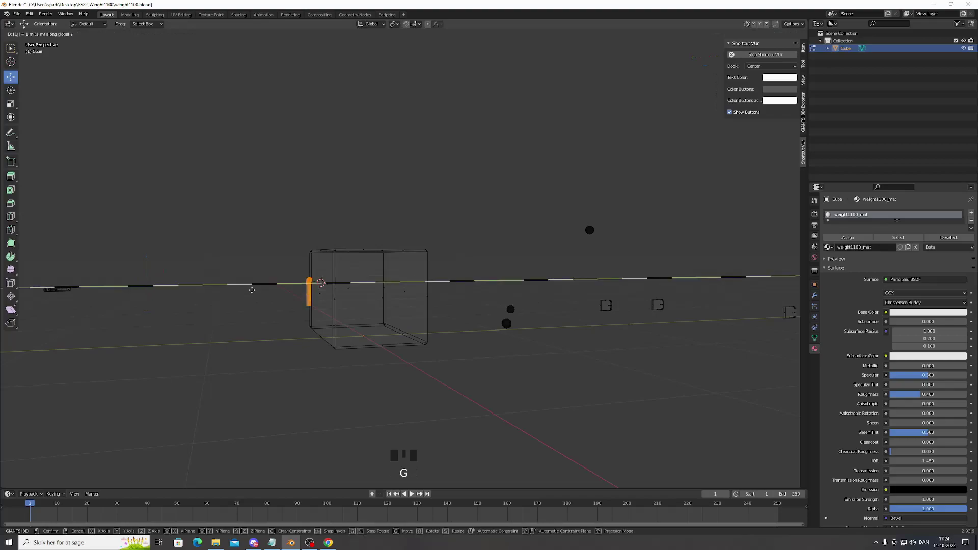
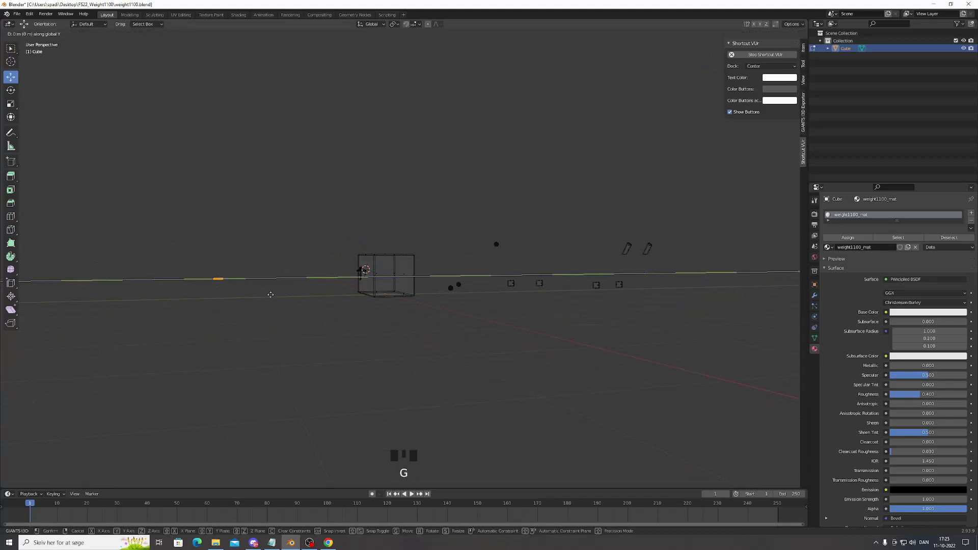
Select one of the small dark balls and start sliding it along the Y axis
scroll("up", 3)
middle_click(410, 270)
scroll("down", 3)
left_click(479, 303)
left_click(478, 288)
left_click(473, 303)
key("g")
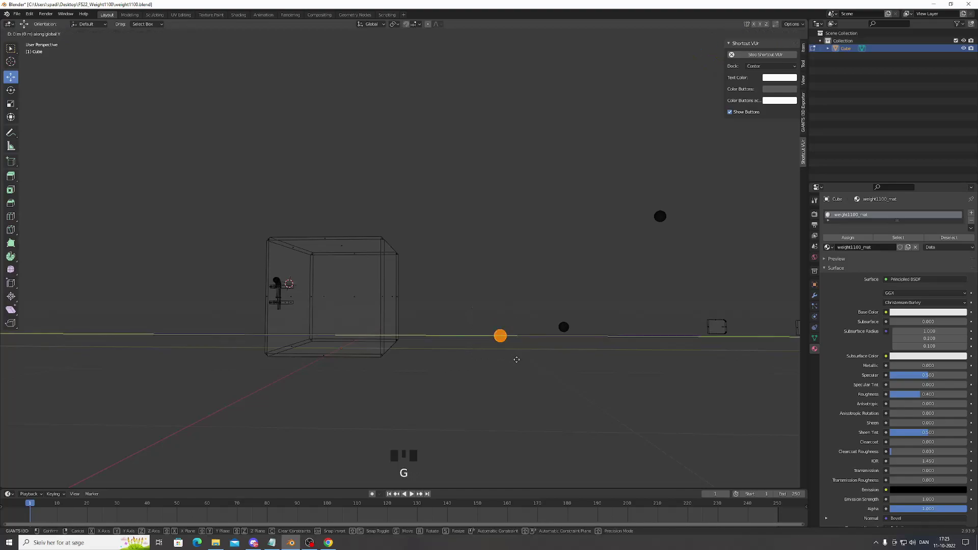
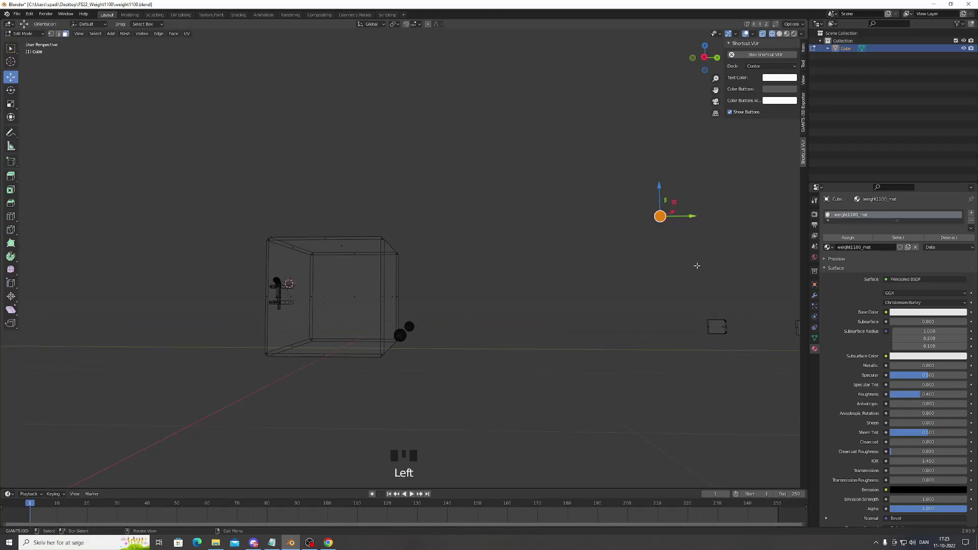
Move the top ball along Y onto the weight and confirm its position
key("g")
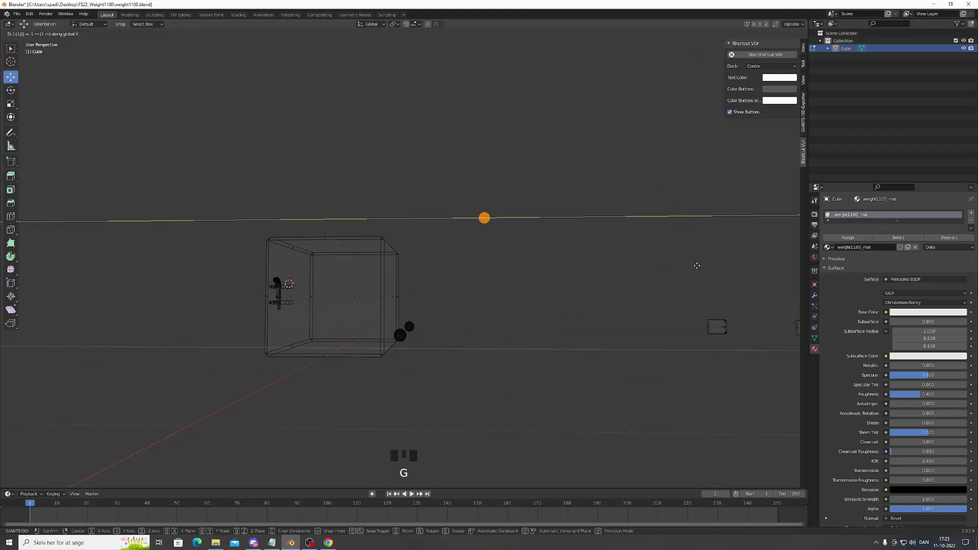
key("Return")
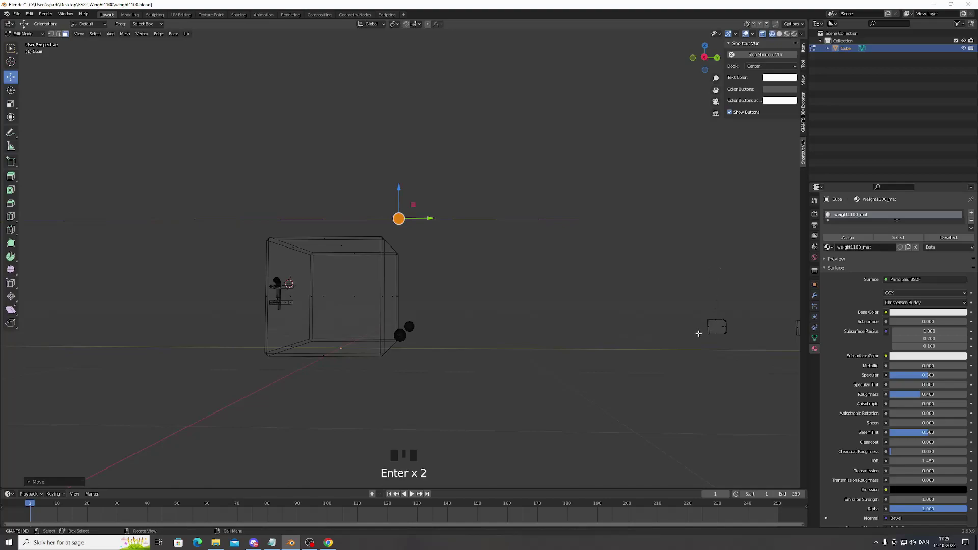
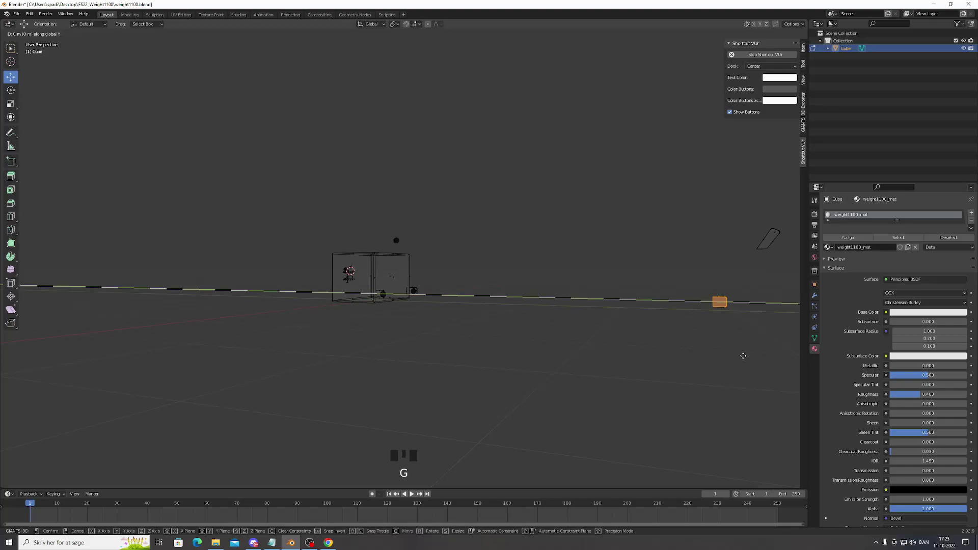
key("Return")
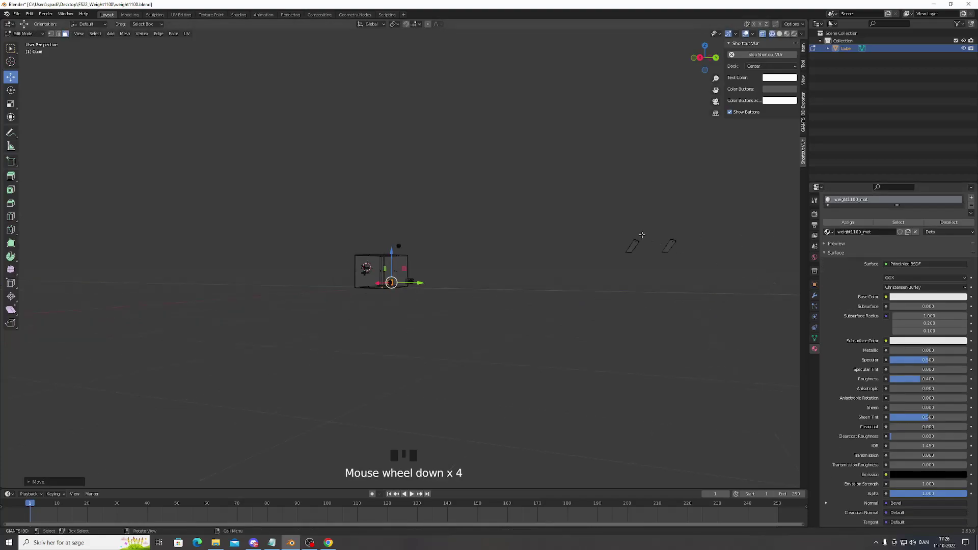
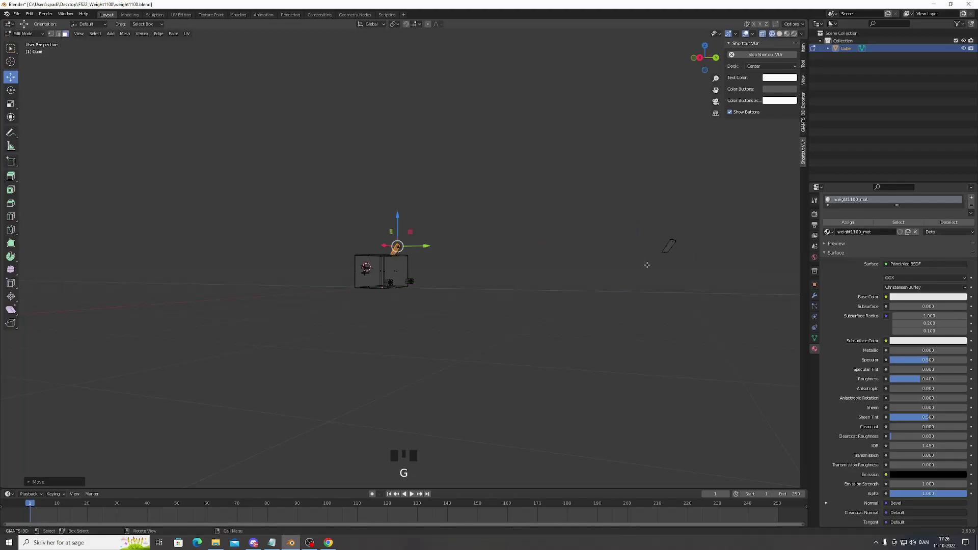
Slide the angled handle piece along Y back onto the top of the weight box
key("g")
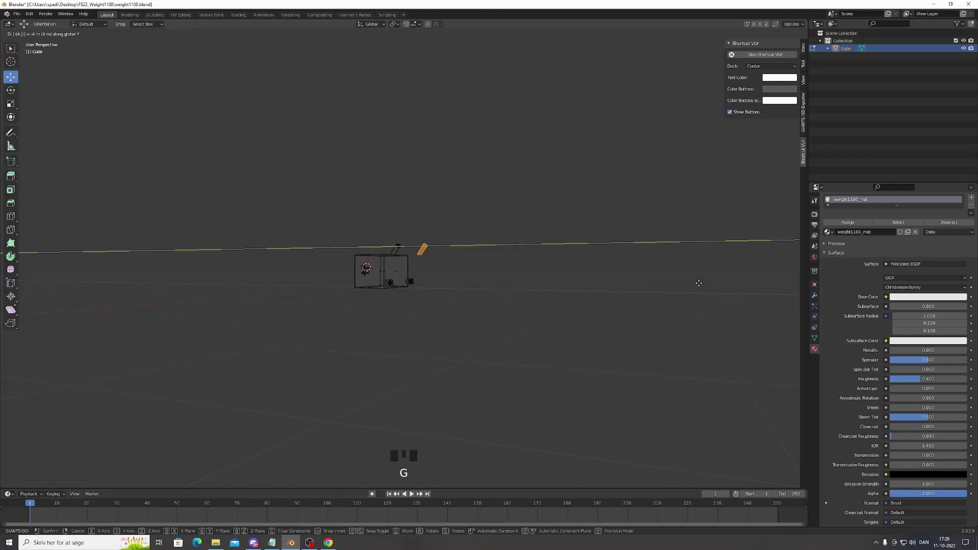
scroll("up", 3)
left_click(781, 35)
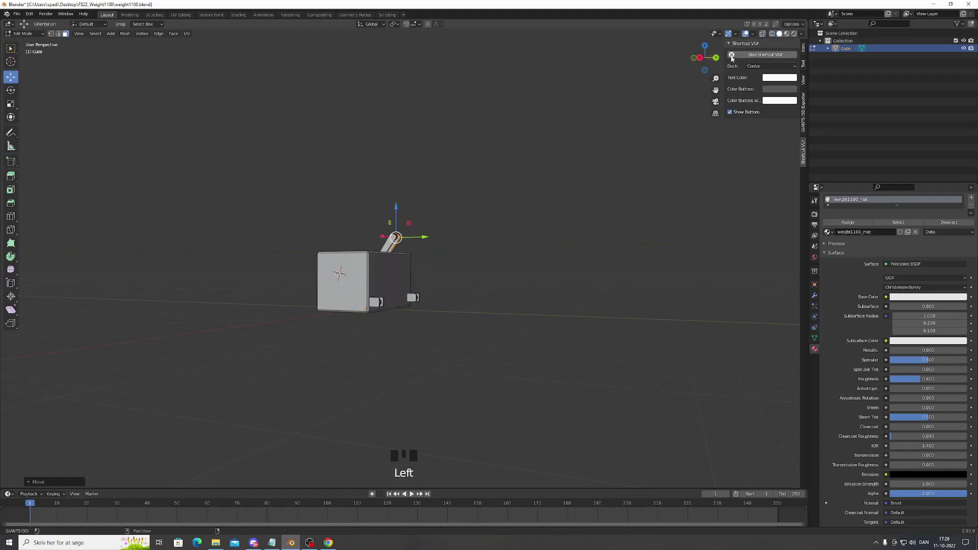
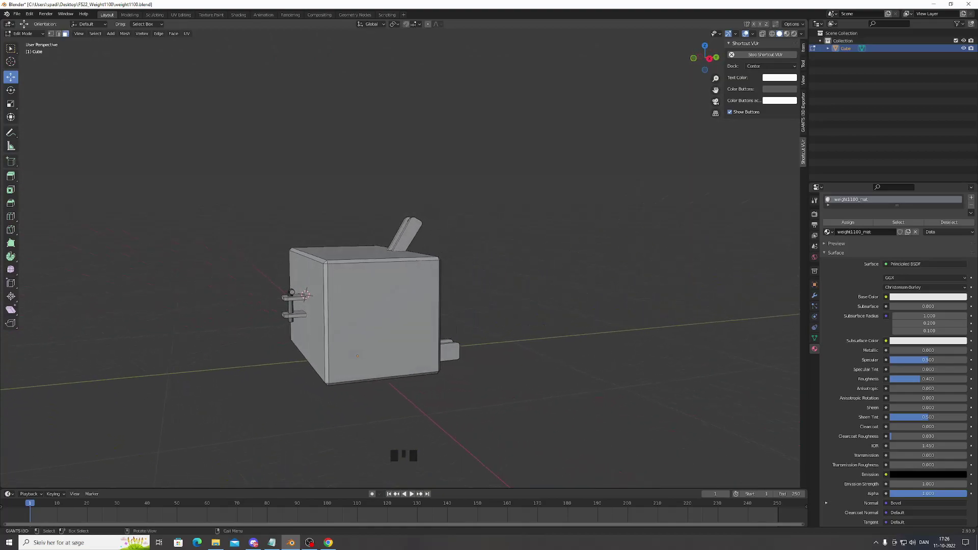
scroll("up", 3)
scroll("down", 3)
scroll("down", 3)
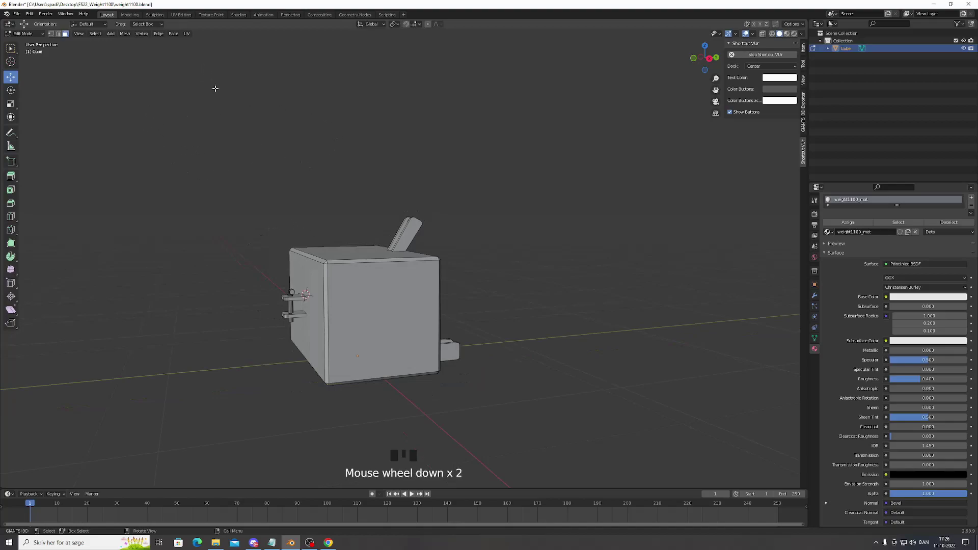
scroll("down", 3)
scroll("up", 3)
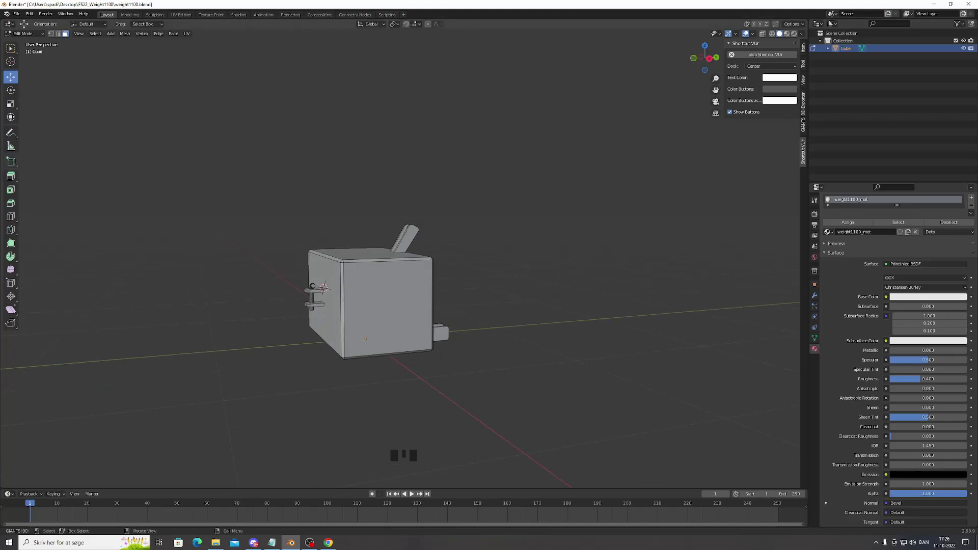
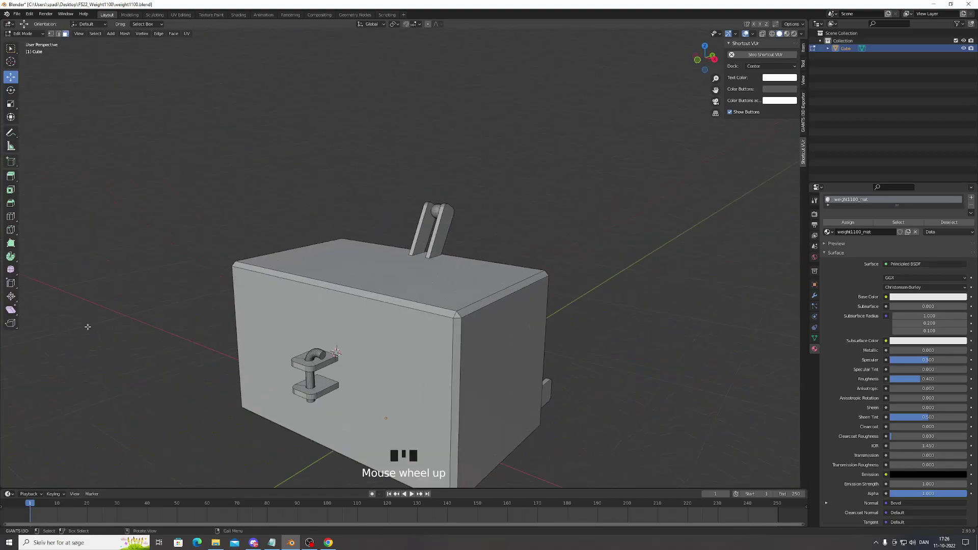
scroll("down", 3)
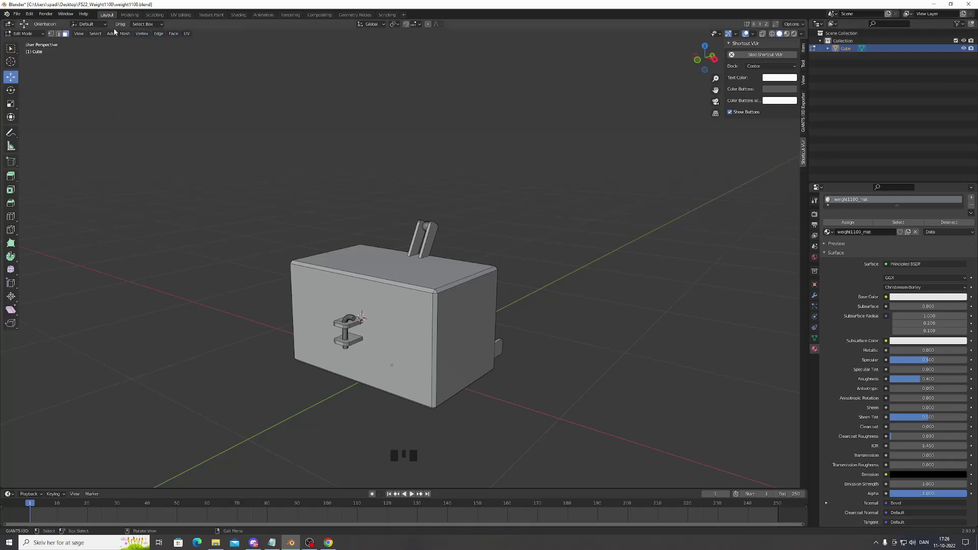
Show the whole weight's UV layout in UV Editing with the GIANTS vehicle material library visible
left_click(184, 18)
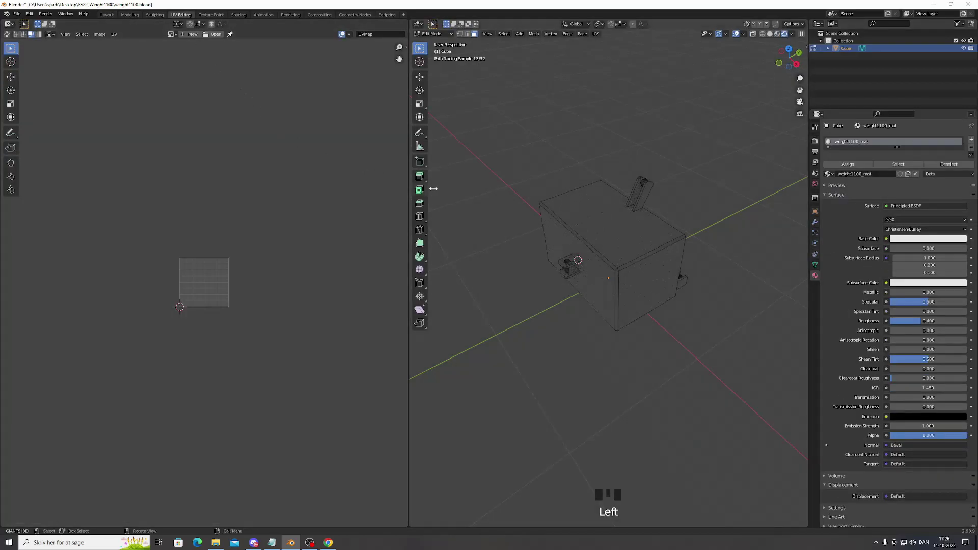
left_click(590, 129)
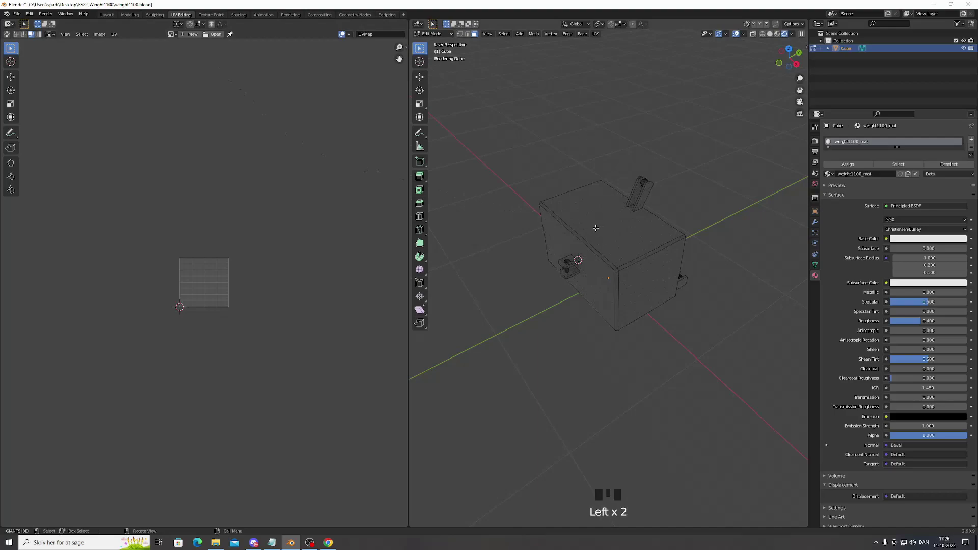
key("a")
scroll("up", 3)
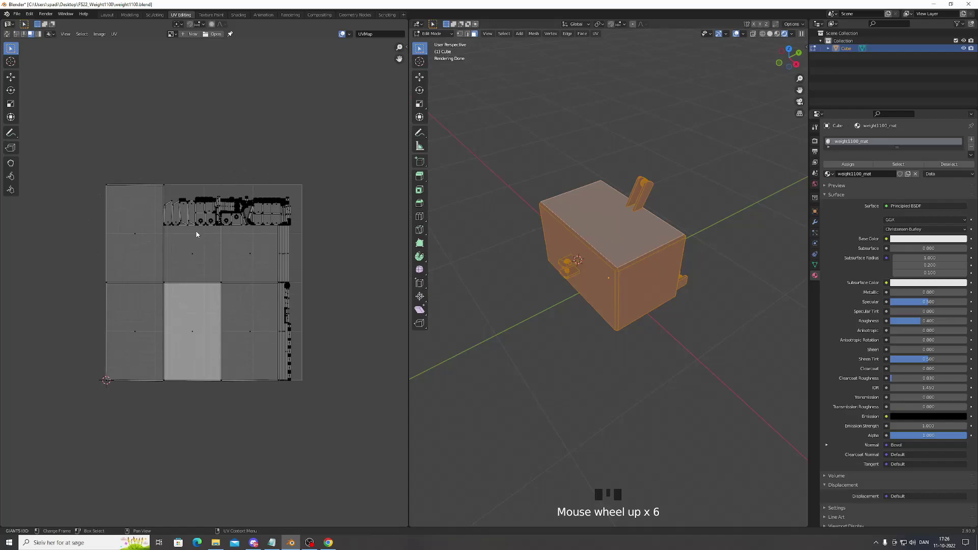
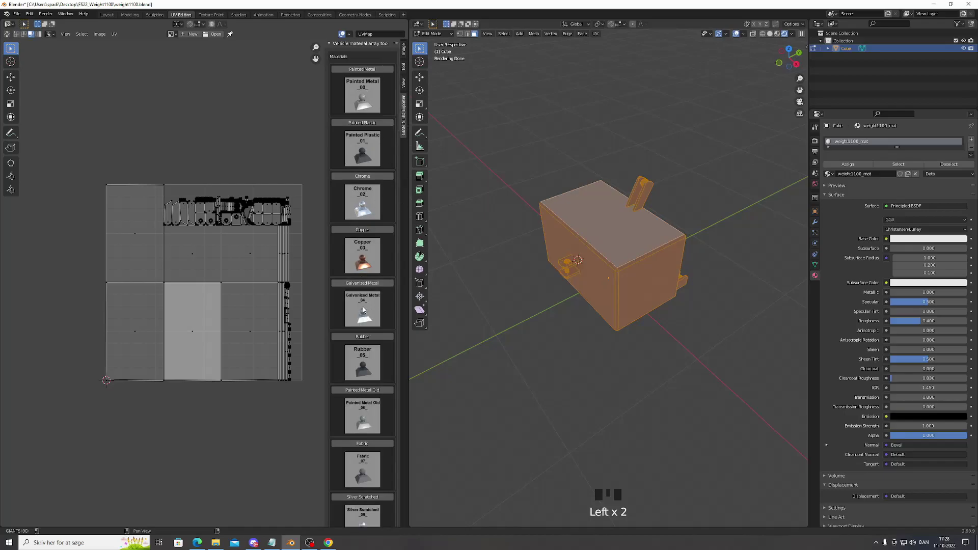
scroll("up", 3)
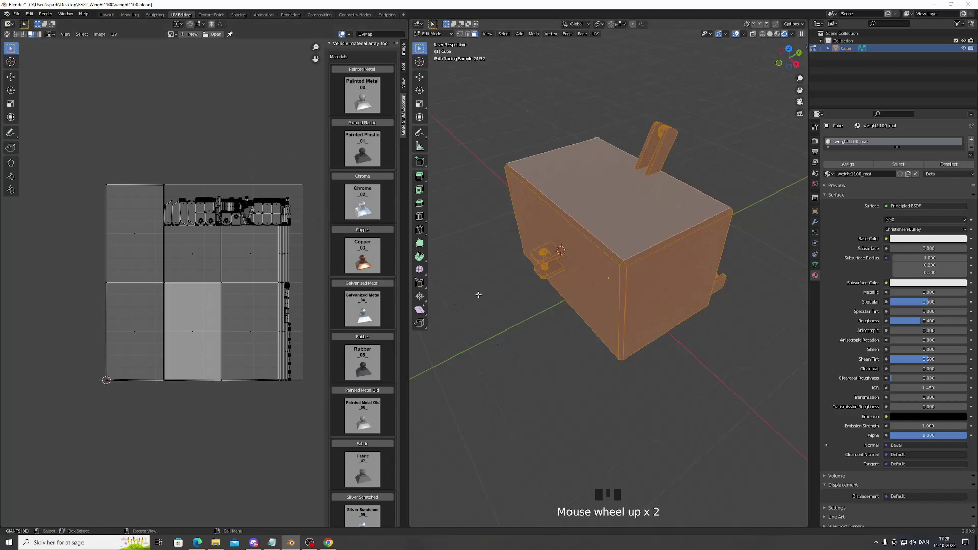
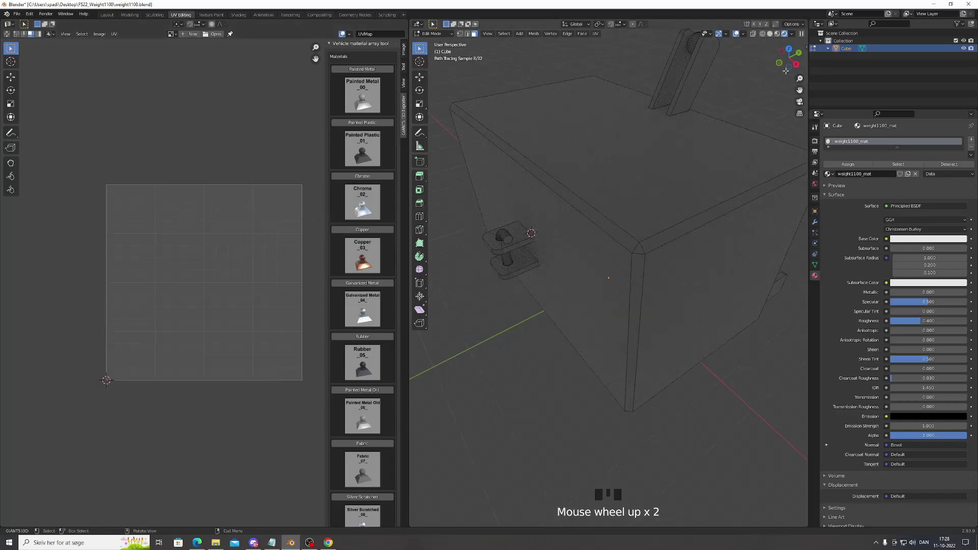
left_click(772, 36)
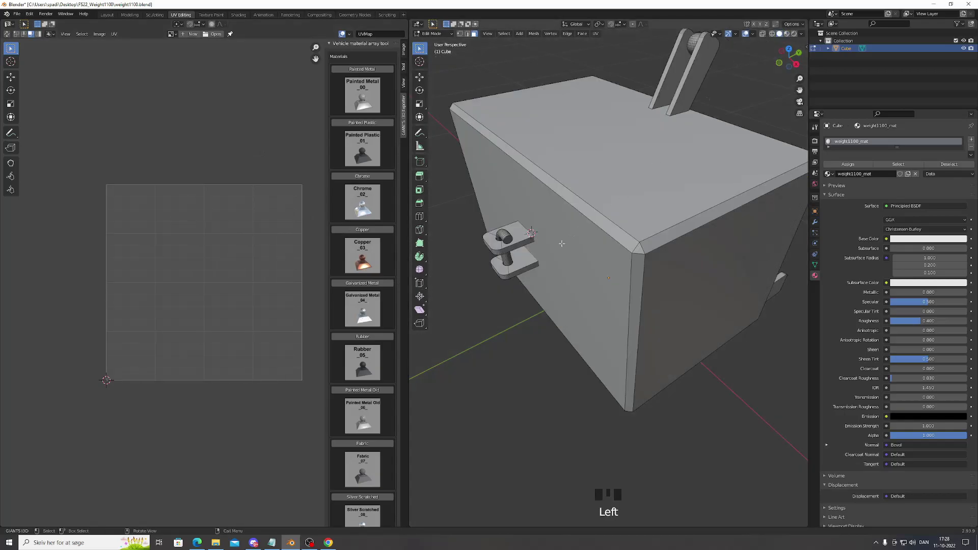
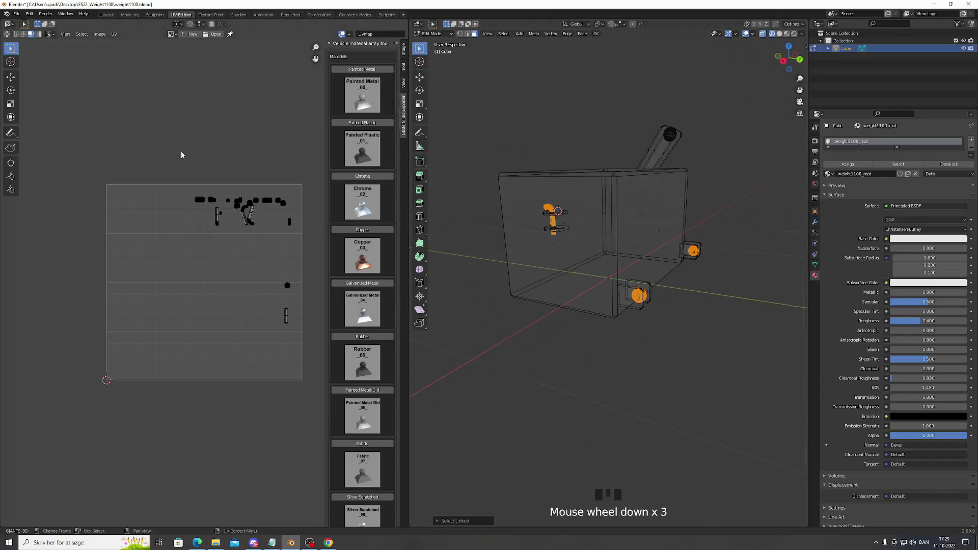
Move the small fittings' UV islands outside the texture square
left_click_drag(179, 133, 215, 199)
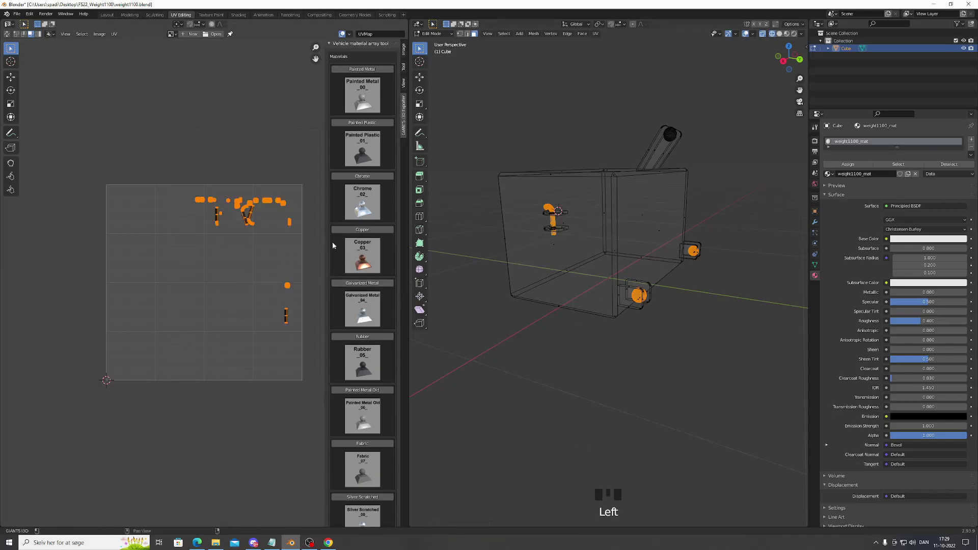
scroll("down", 3)
left_click_drag(373, 404, 324, 397)
scroll("down", 3)
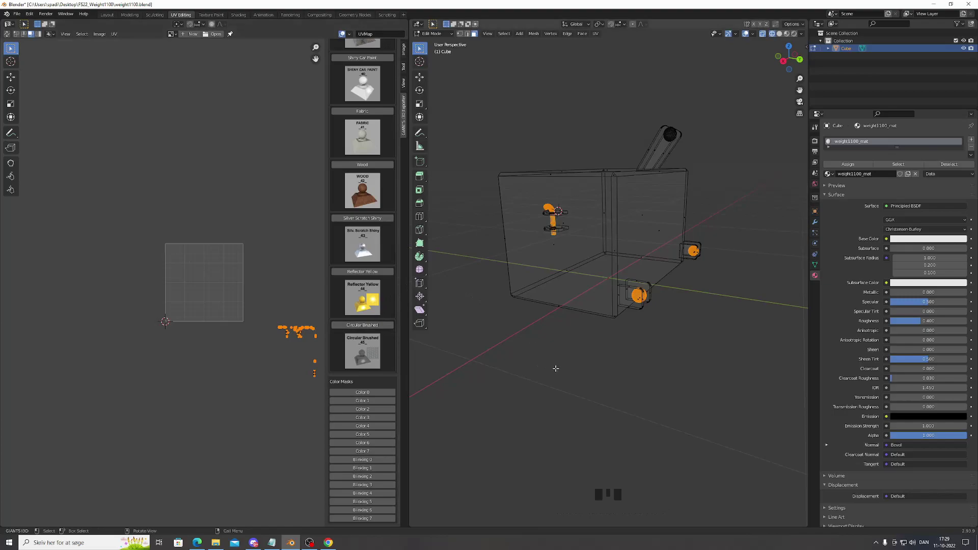
Deselect the fittings and select the whole weight body instead
left_click(581, 358)
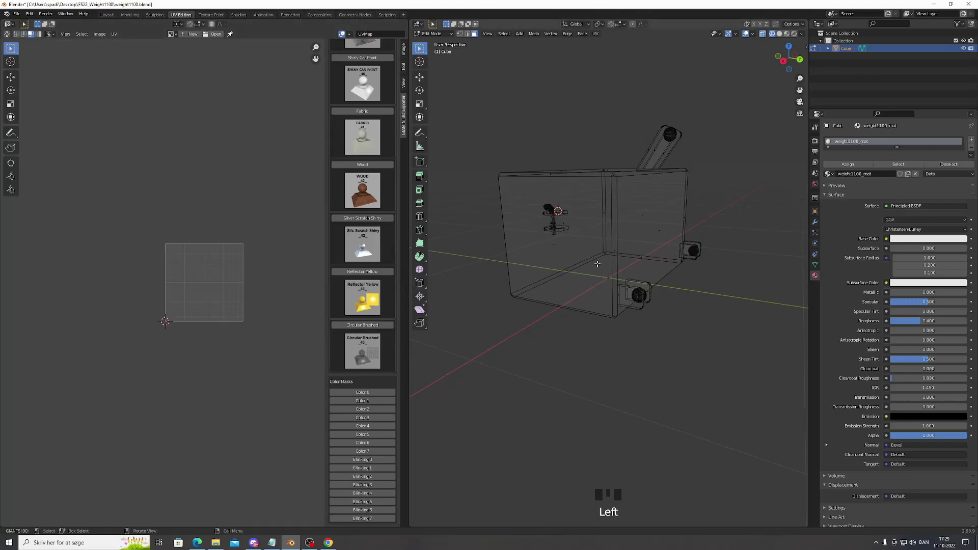
key("l")
key("l")
key("l")
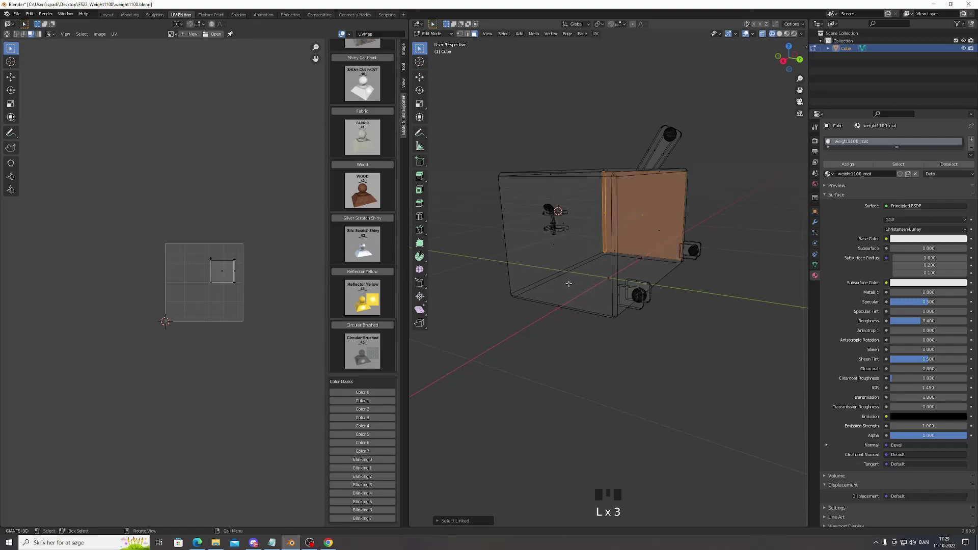
key("a")
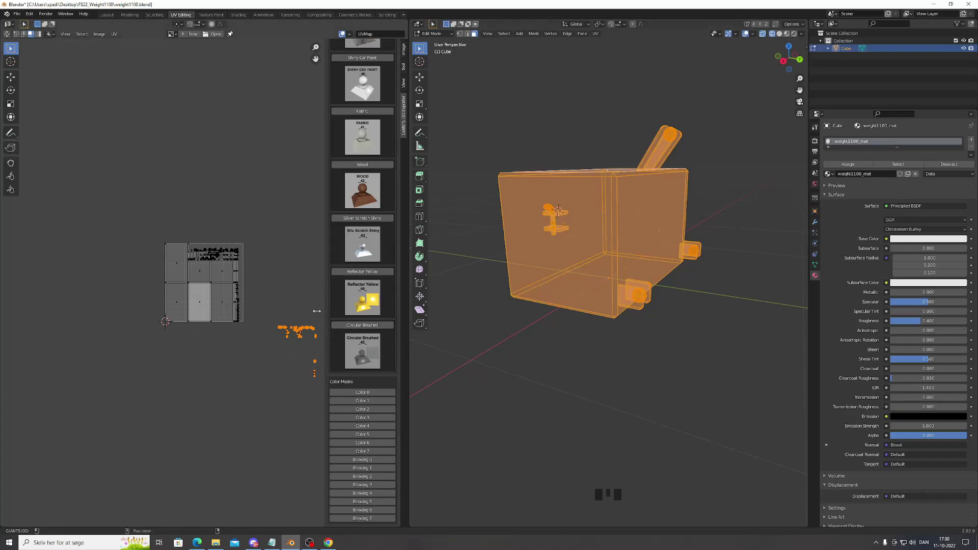
Box-select every UV island in the layout to compare body and fitting islands
left_click(145, 227)
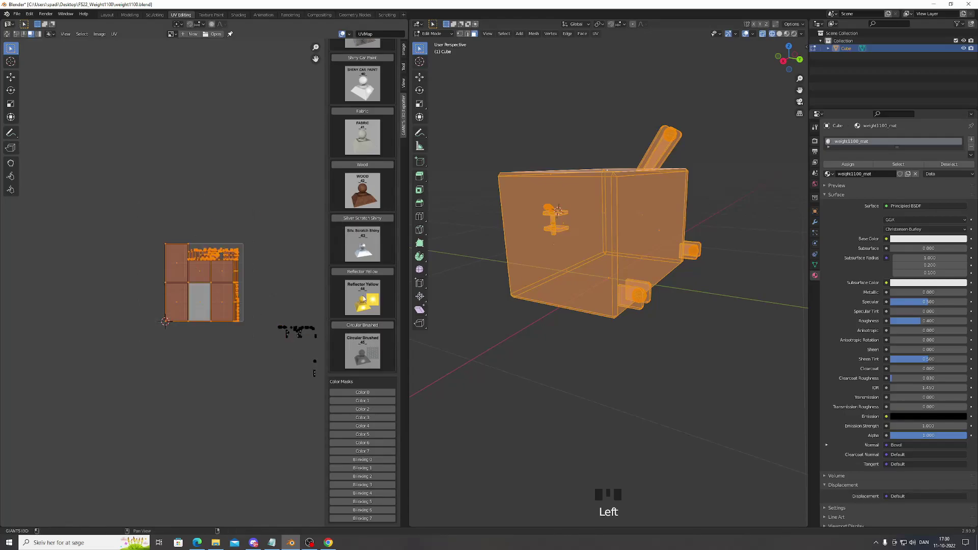
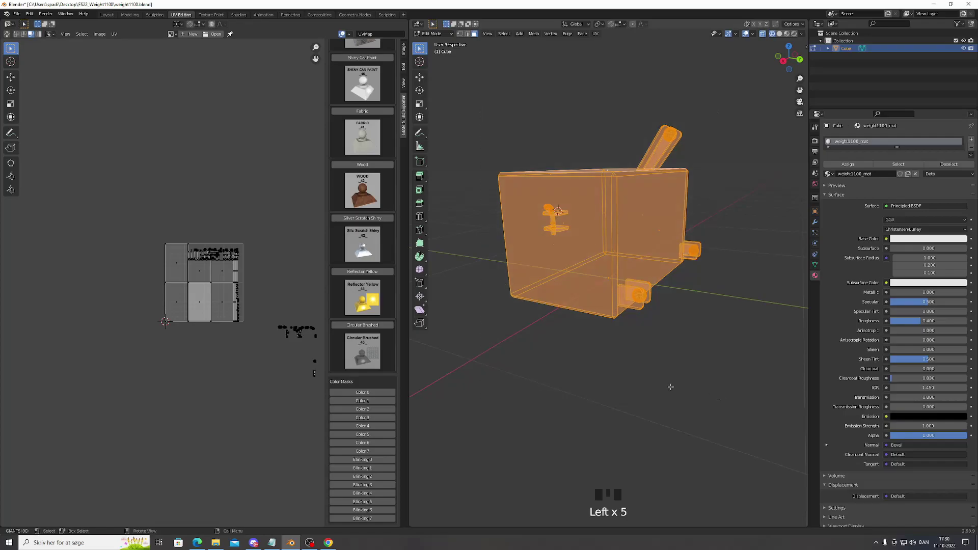
left_click_drag(157, 236, 181, 280)
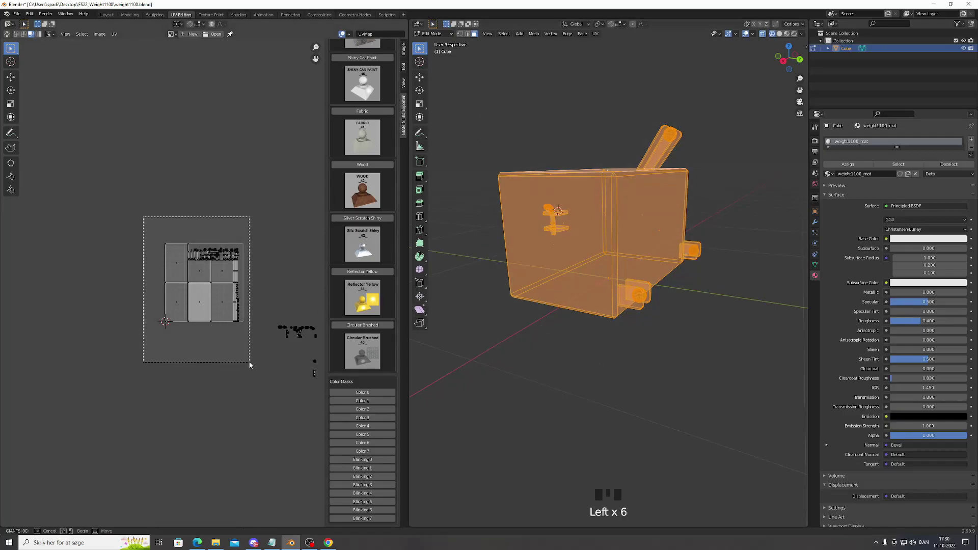
left_click_drag(358, 394, 217, 334)
scroll("down", 3)
scroll("up", 3)
scroll("down", 3)
left_click(174, 257)
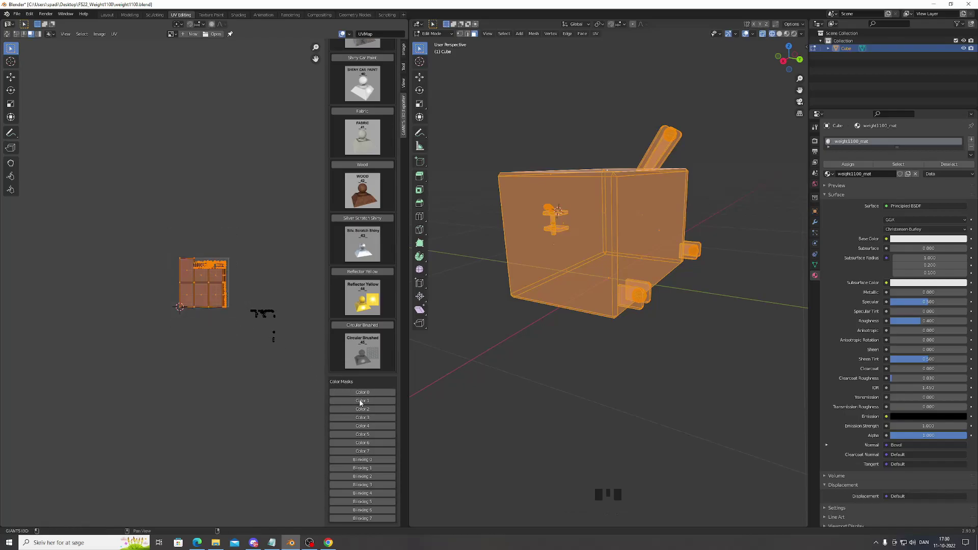
Narrow the selection to only the small fittings' islands sitting below the tile
left_click_drag(365, 410, 321, 413)
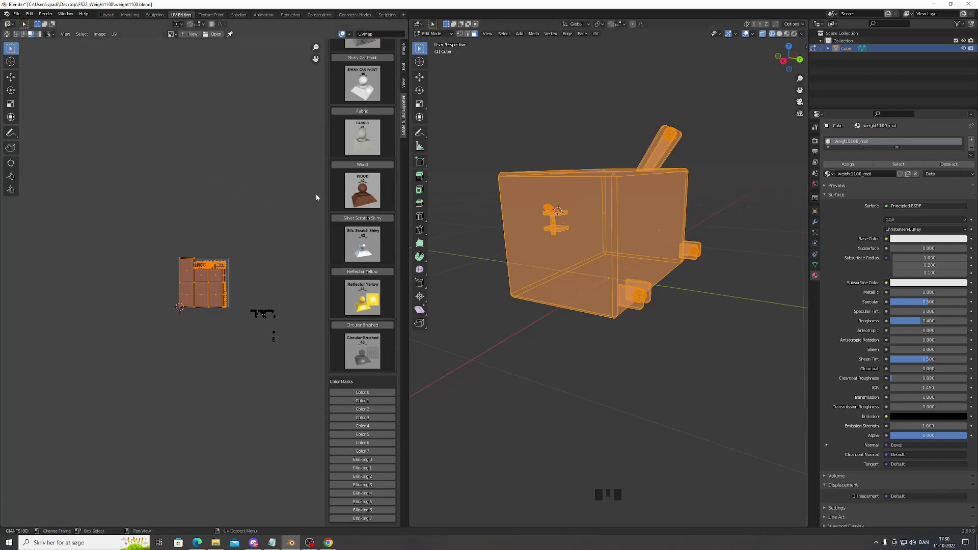
scroll("up", 3)
scroll("down", 3)
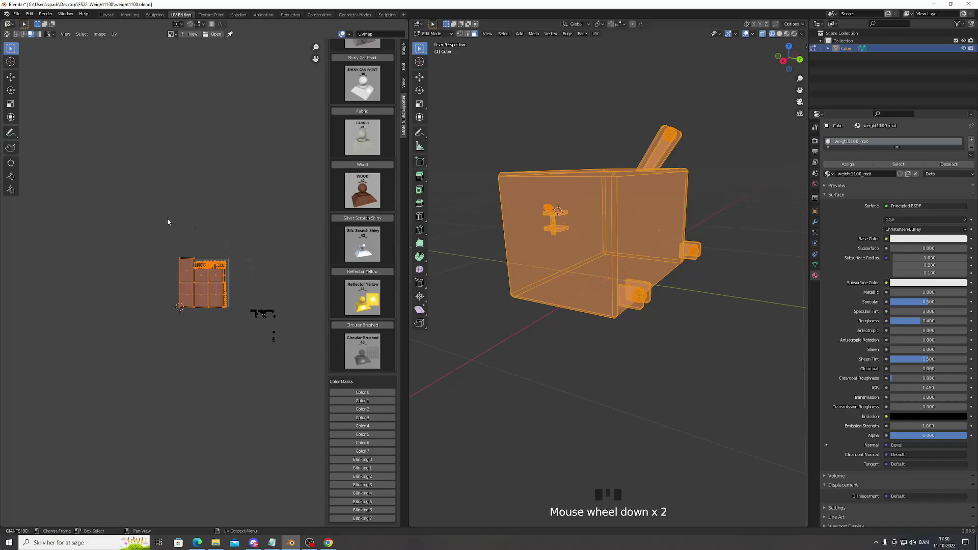
left_click(169, 242)
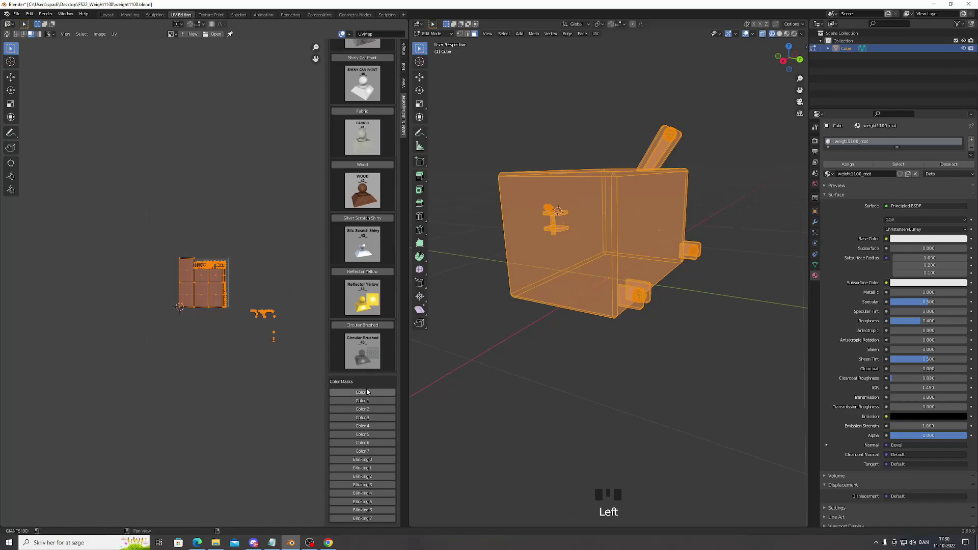
left_click_drag(371, 393, 276, 321)
left_click_drag(246, 301, 268, 338)
left_click_drag(340, 392, 222, 255)
scroll("up", 3)
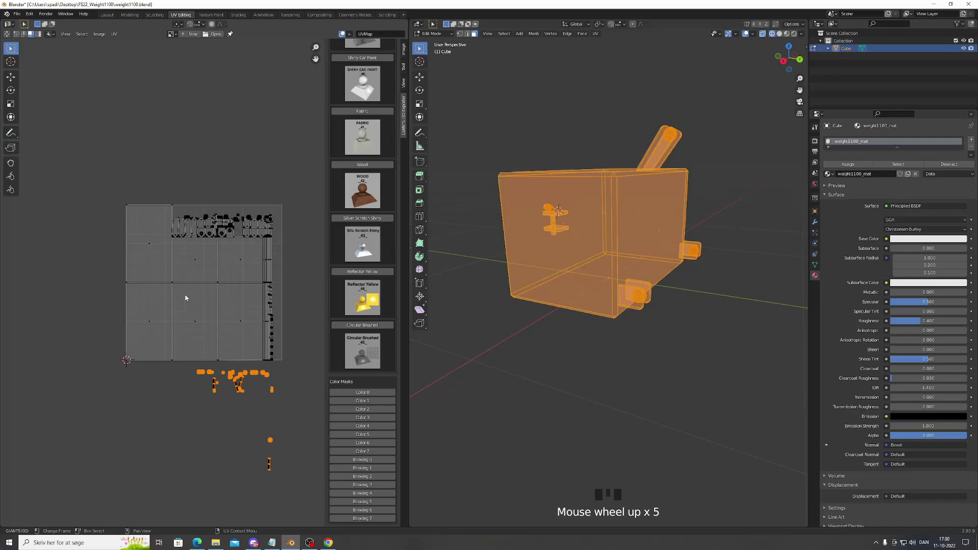
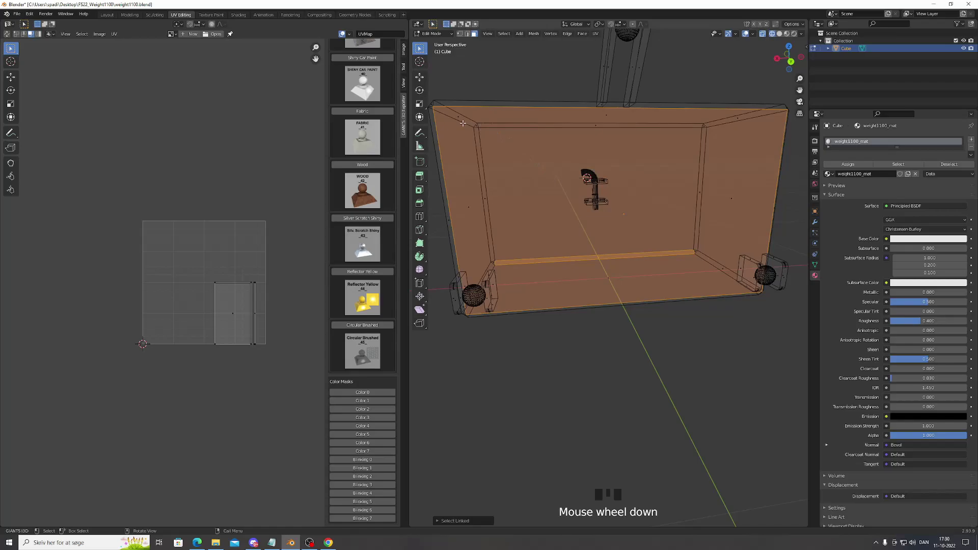
Add the box's inner walls and bottom strip to the selection, highlighting their UV islands inside the tile
key("l")
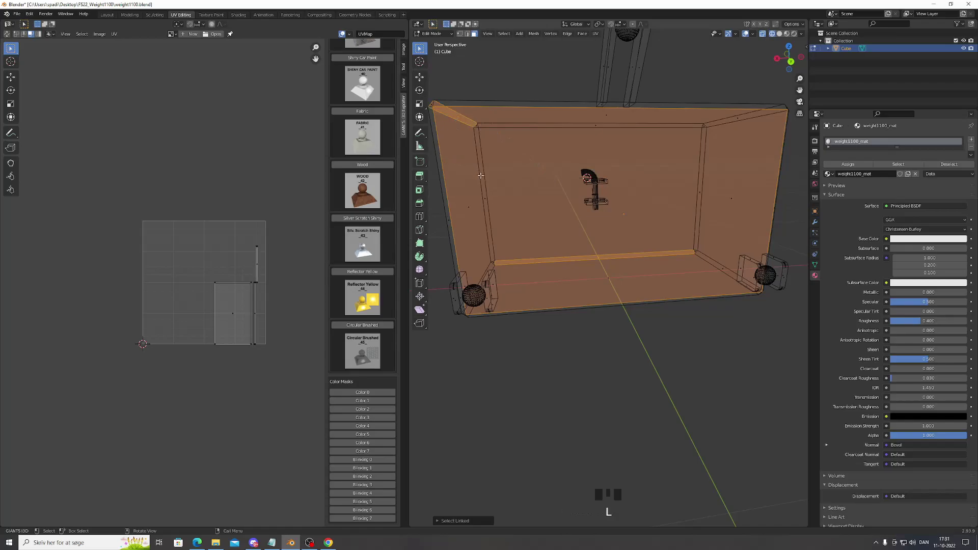
scroll("down", 3)
scroll("up", 3)
scroll("down", 3)
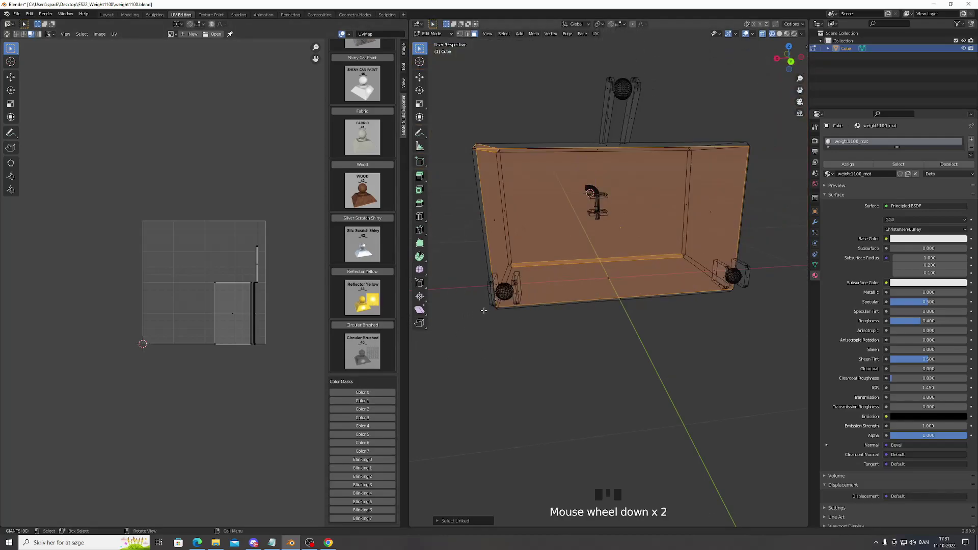
left_click(220, 261)
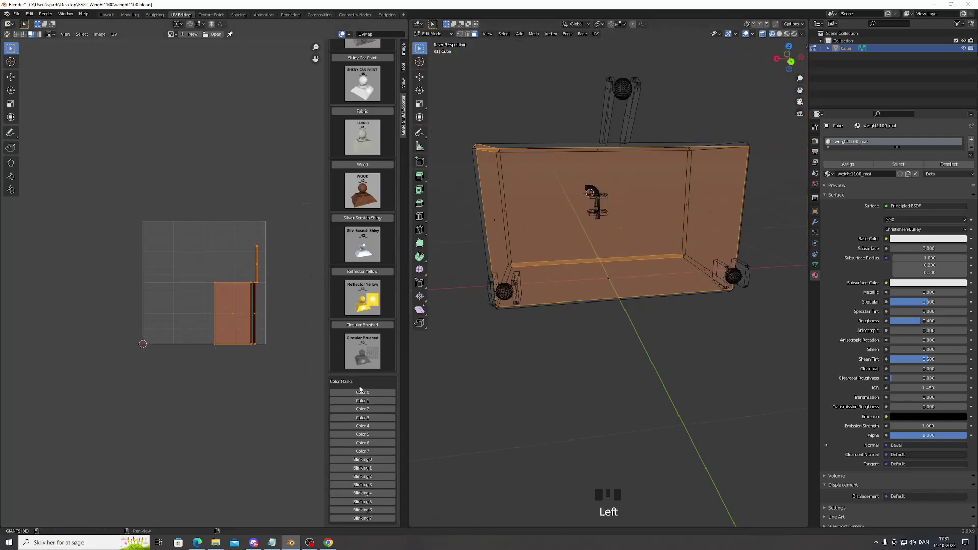
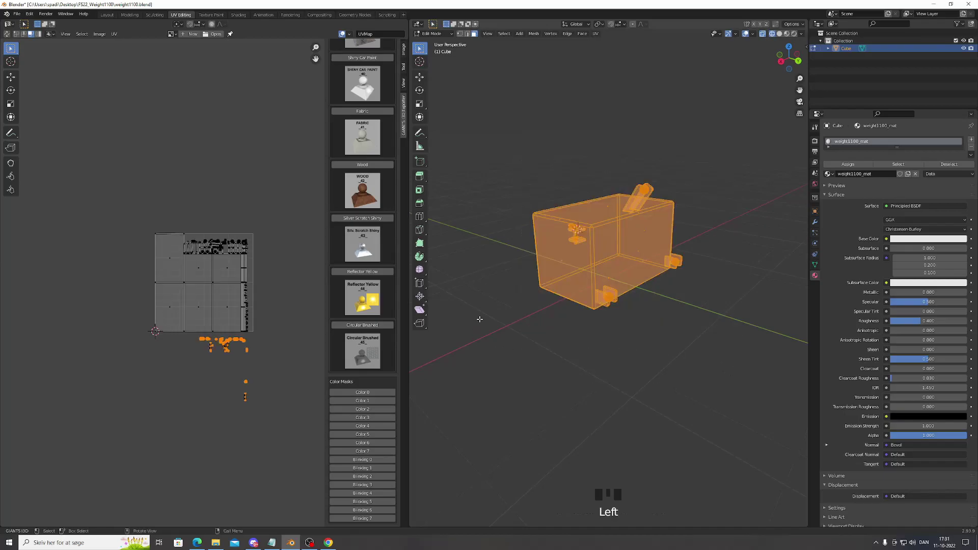
Select all UV islands with the vehicle material array tool's color mask list shown
left_click(270, 334)
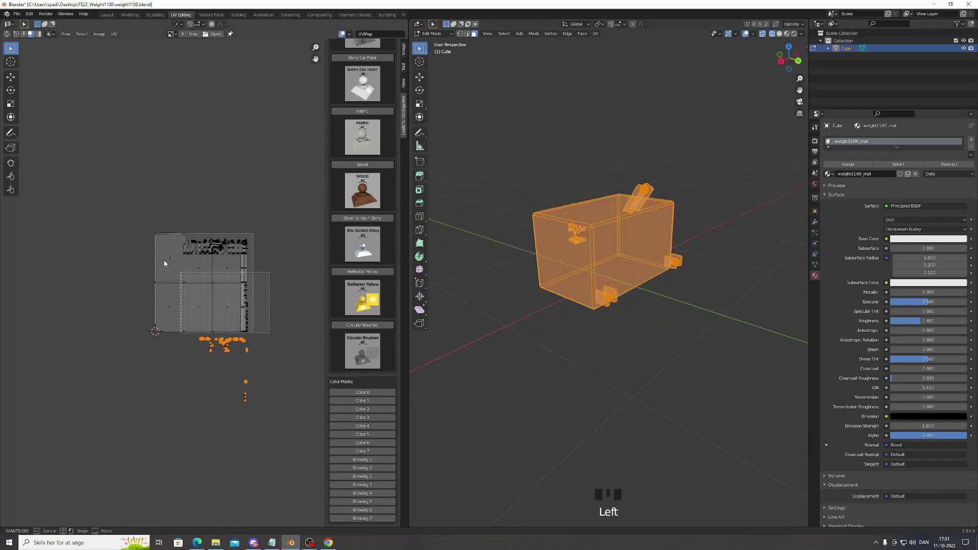
scroll("up", 3)
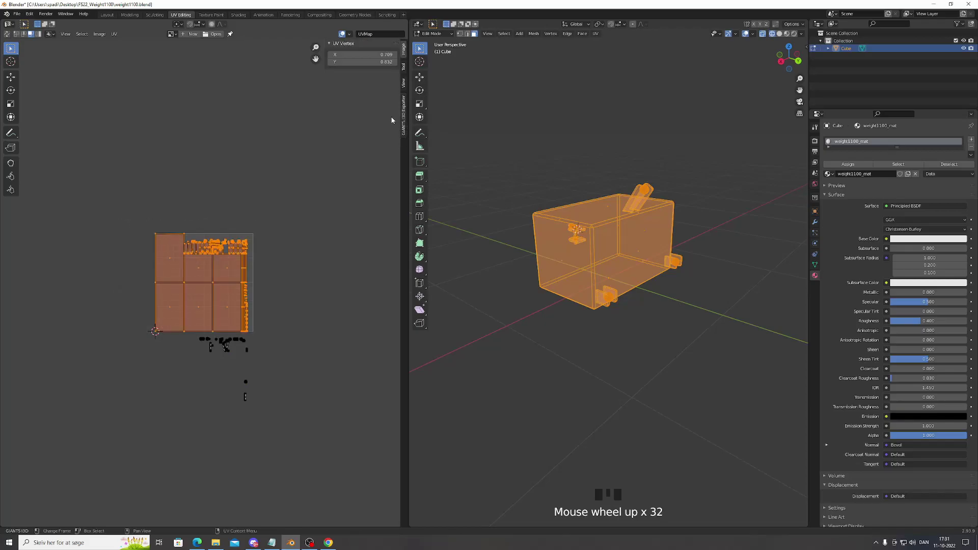
left_click(402, 117)
left_click(407, 118)
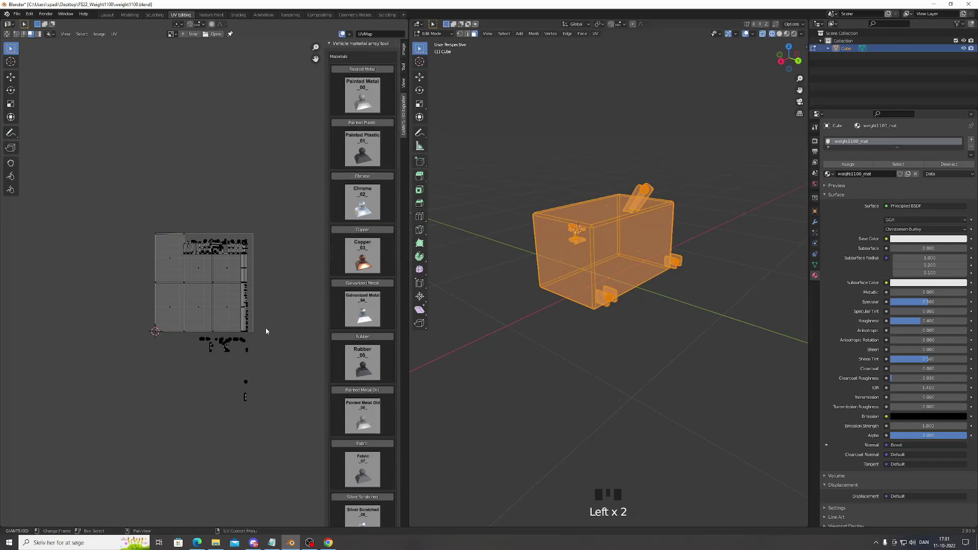
left_click(260, 334)
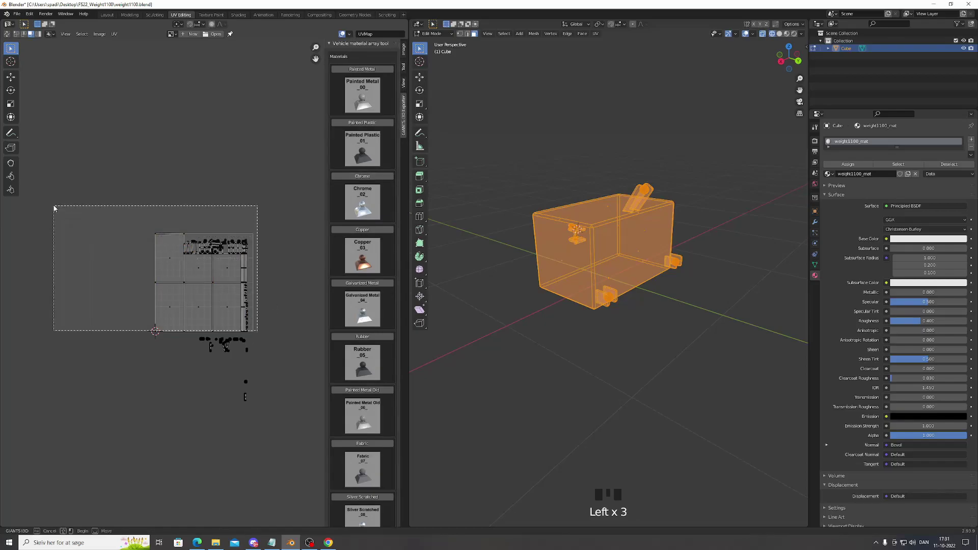
left_click(224, 305)
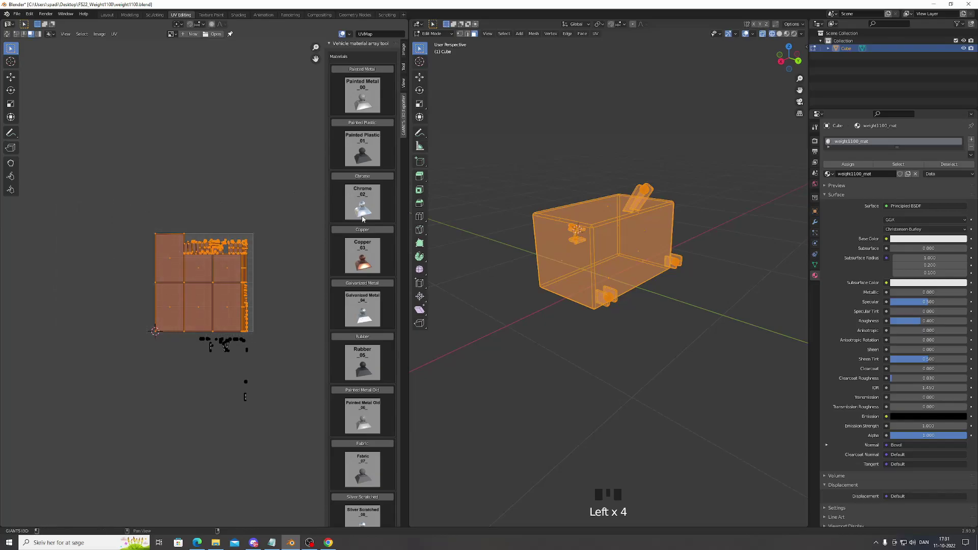
left_click_drag(360, 178, 299, 273)
Adjust the island selection so all the weight body's islands sit selected inside the texture tile
scroll("down", 3)
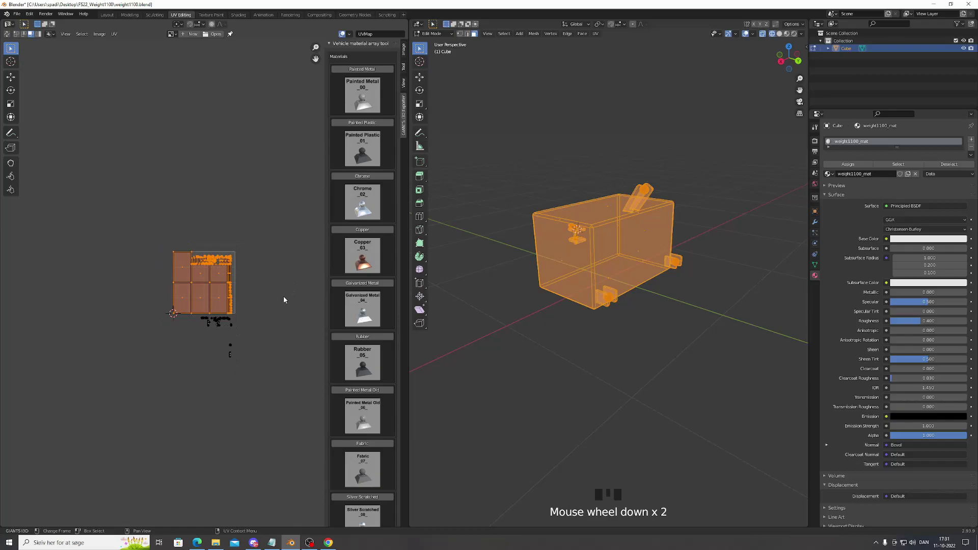
scroll("up", 3)
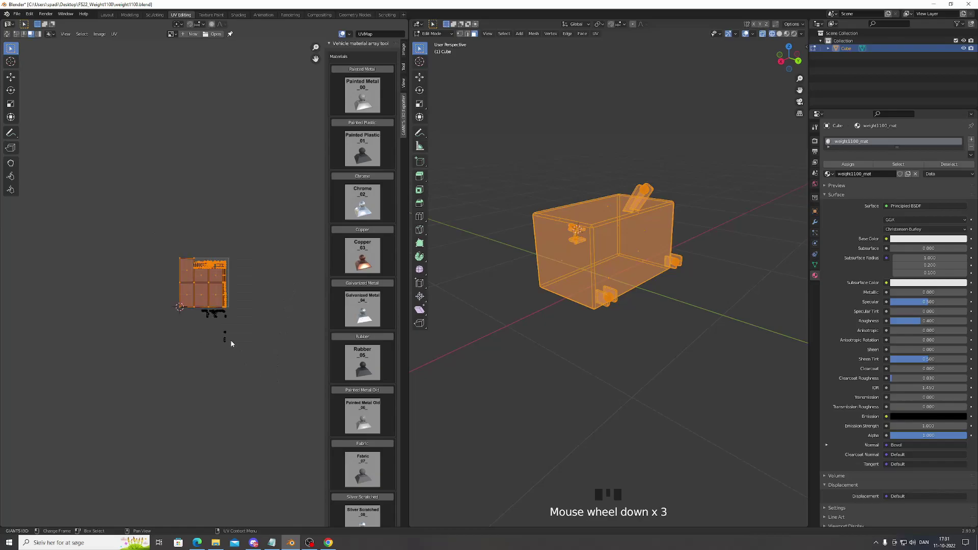
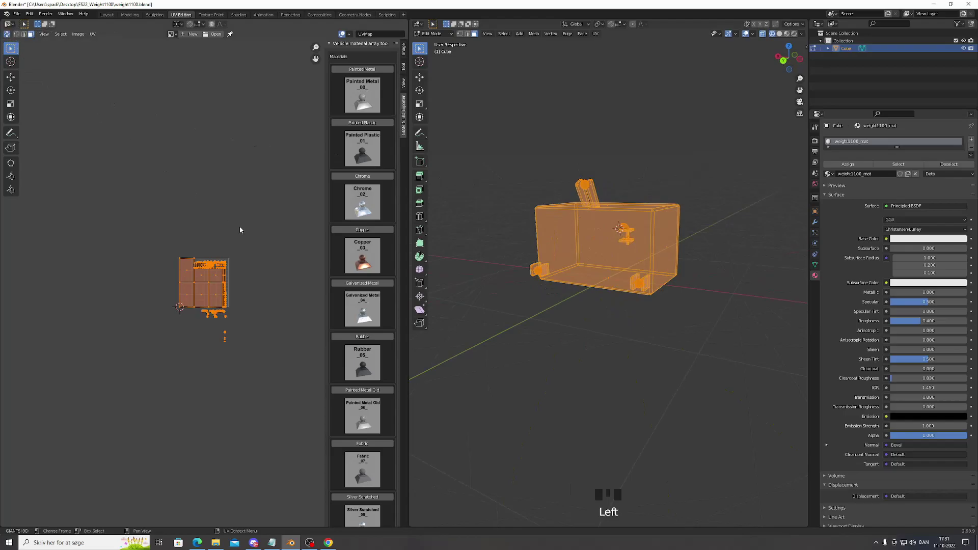
scroll("up", 3)
left_click(224, 139)
left_click_drag(247, 325, 220, 264)
scroll("down", 3)
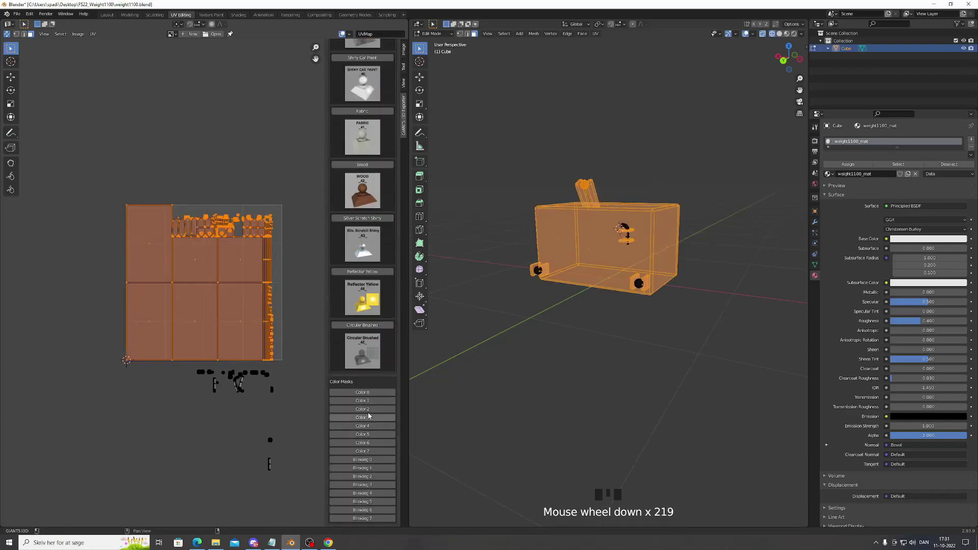
left_click_drag(370, 414, 386, 417)
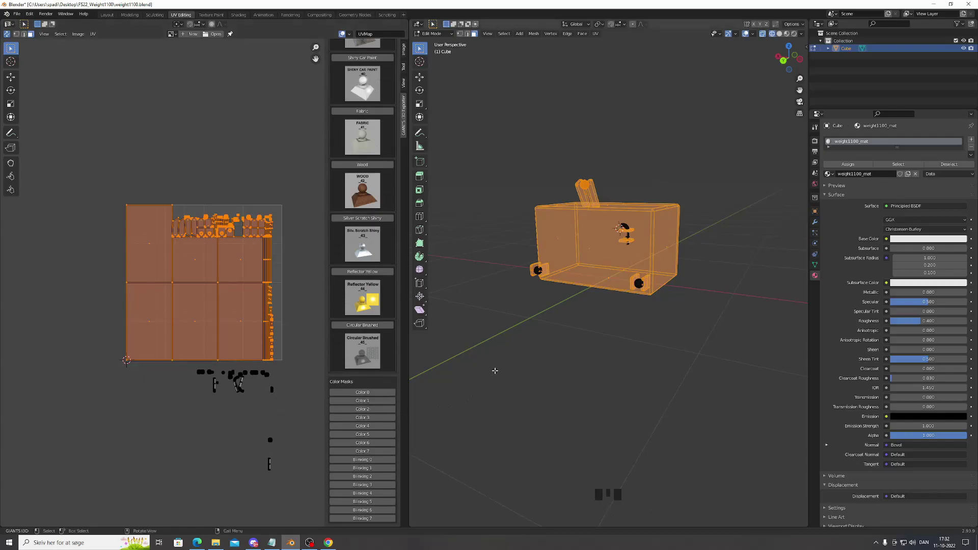
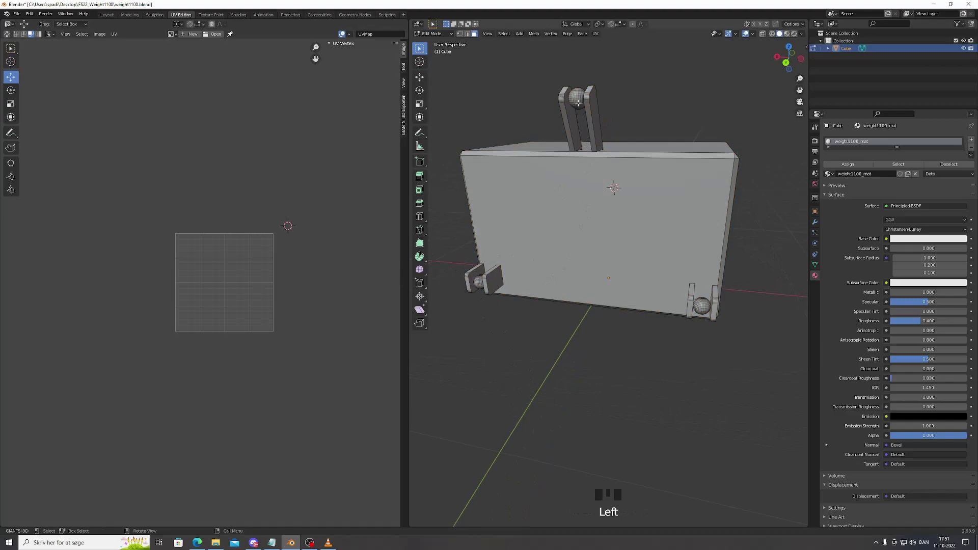
Select the two small ball pieces with linked select to show their UV islands inside the tile
key("l")
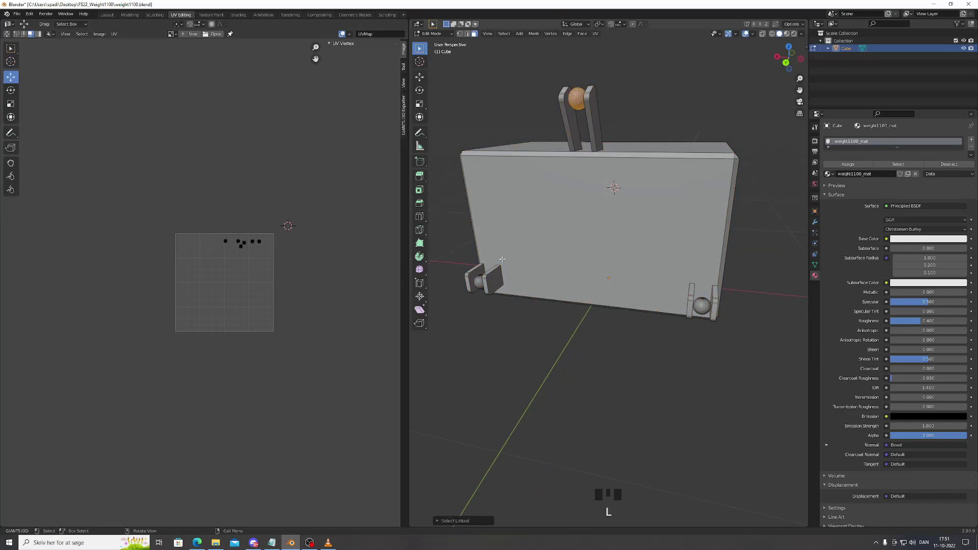
key("l")
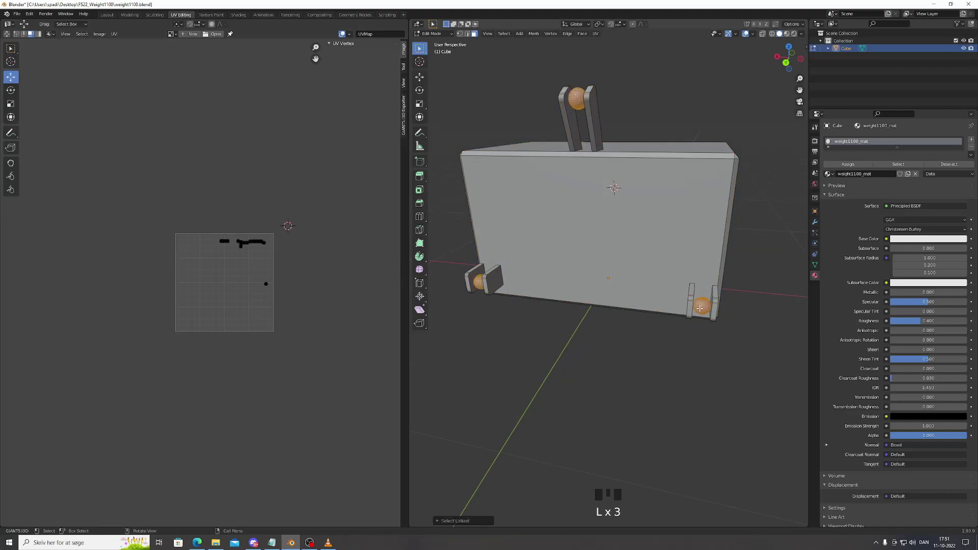
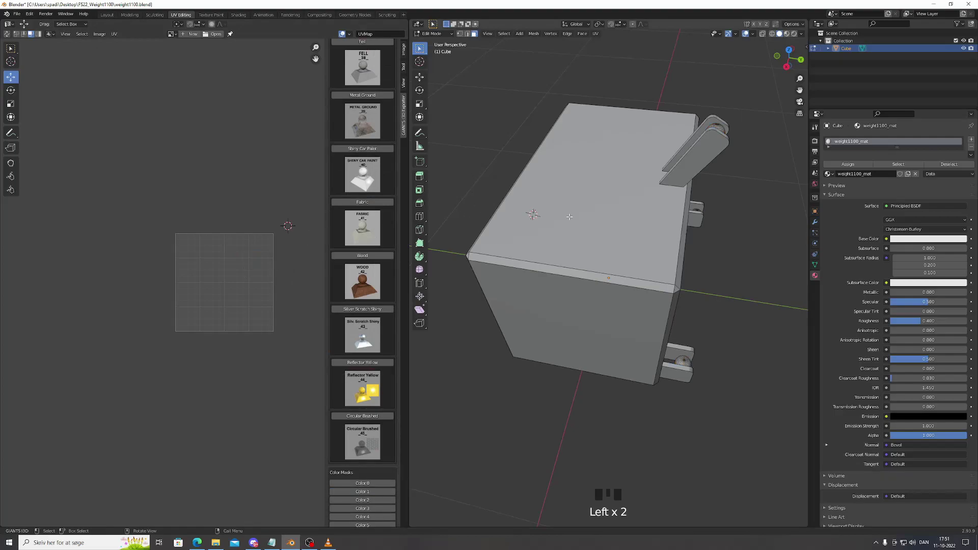
Select the whole weight mesh and pick out the top-left UV island
key("a")
left_click(209, 288)
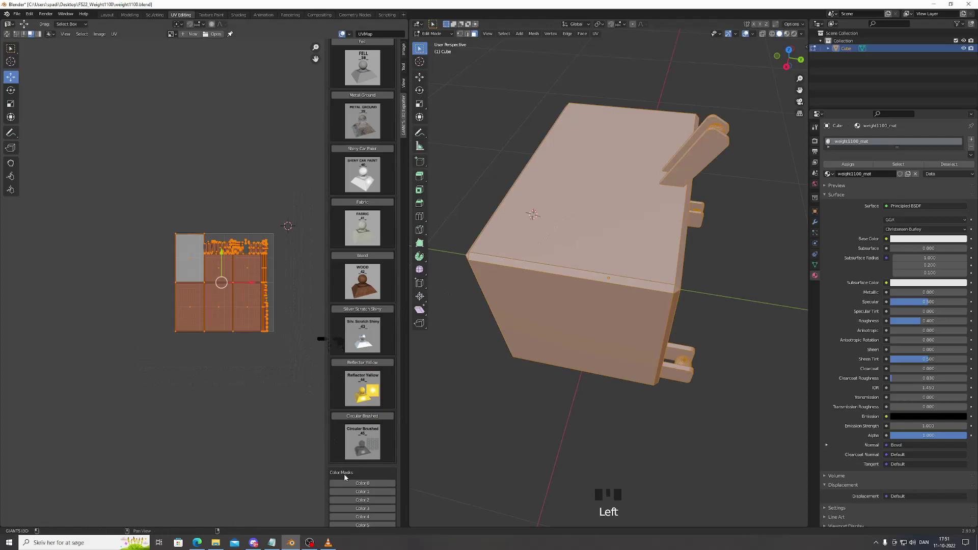
left_click_drag(352, 483, 254, 381)
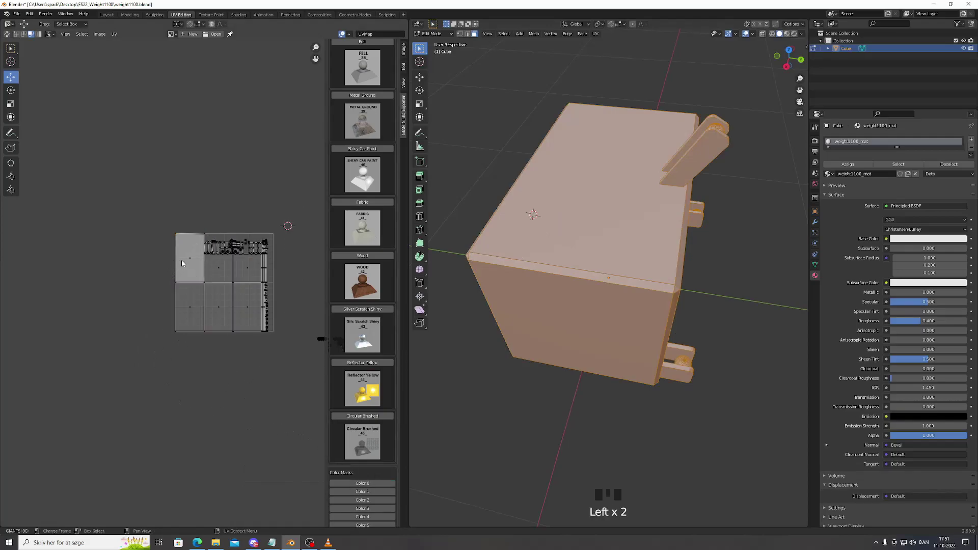
left_click(188, 260)
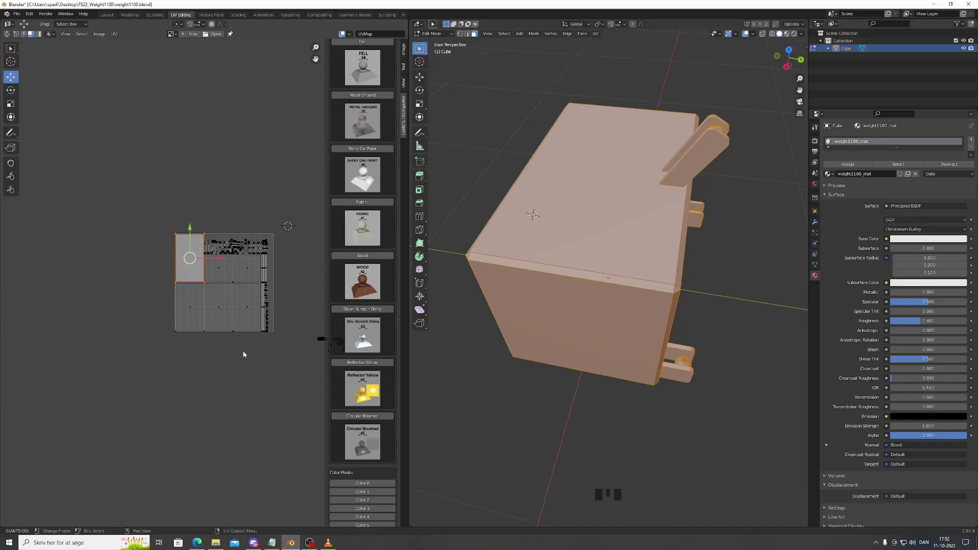
Box-select the remaining islands, move them below the UV square and show the island coordinates (0.147, 0.750)
left_click_drag(212, 216, 224, 249)
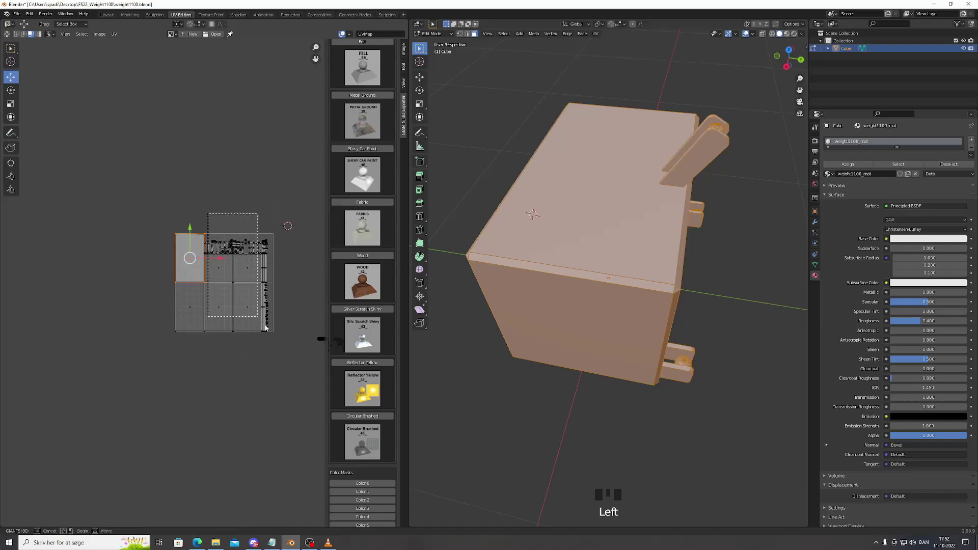
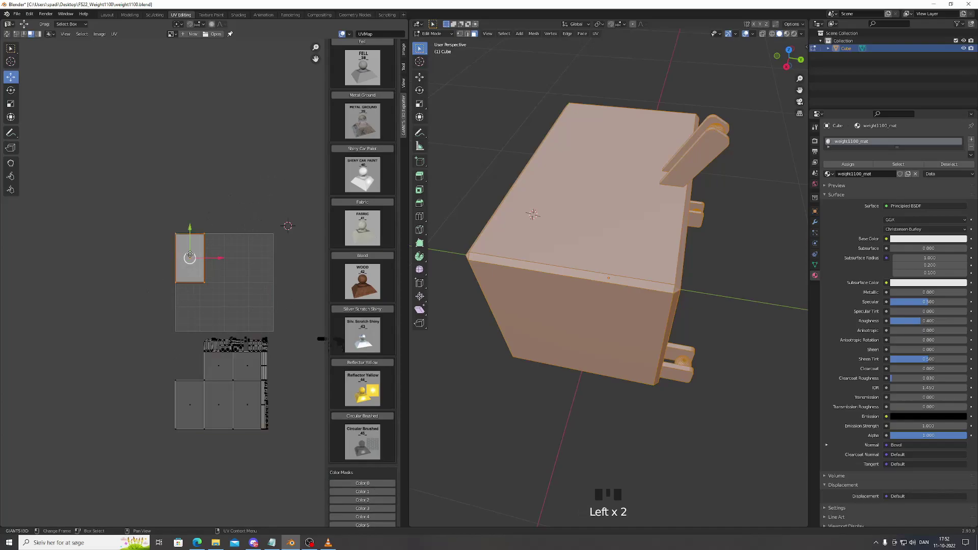
scroll("up", 3)
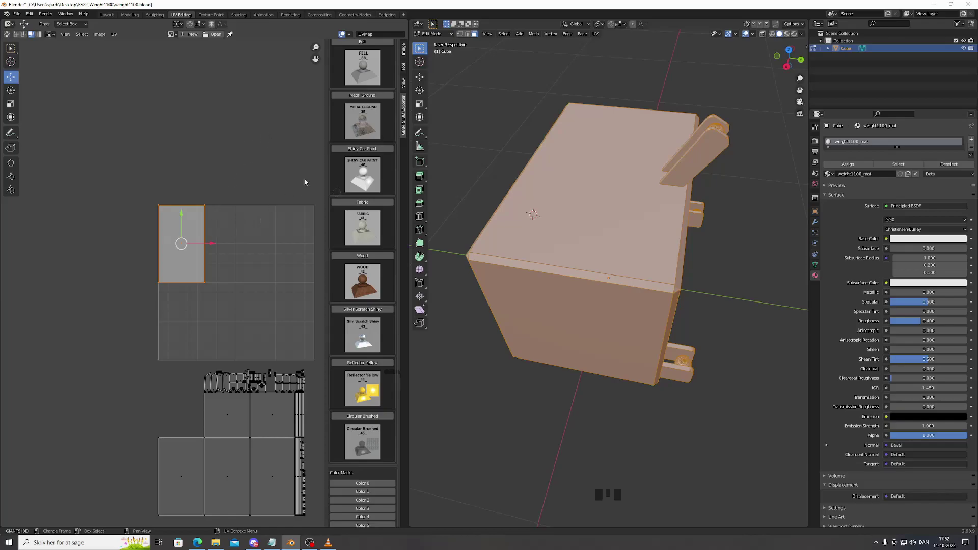
left_click(408, 55)
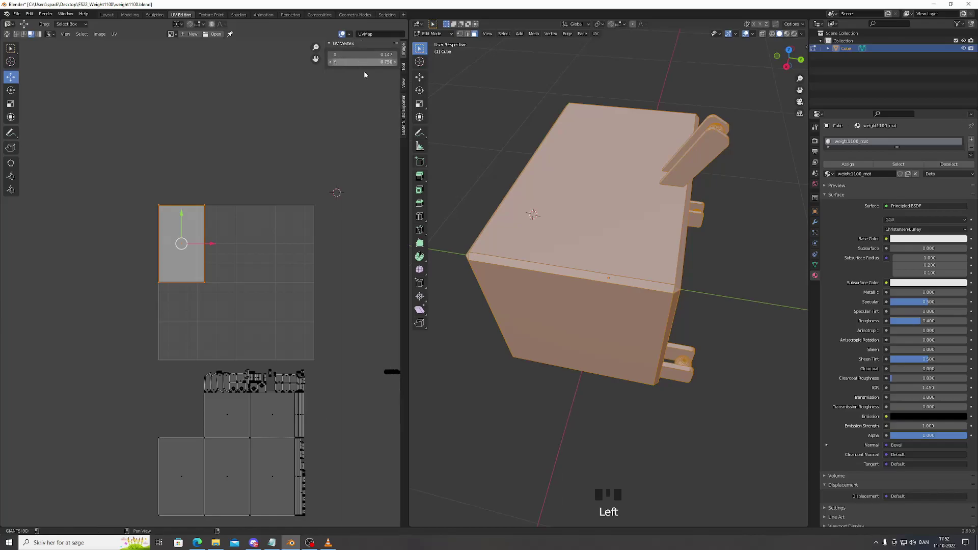
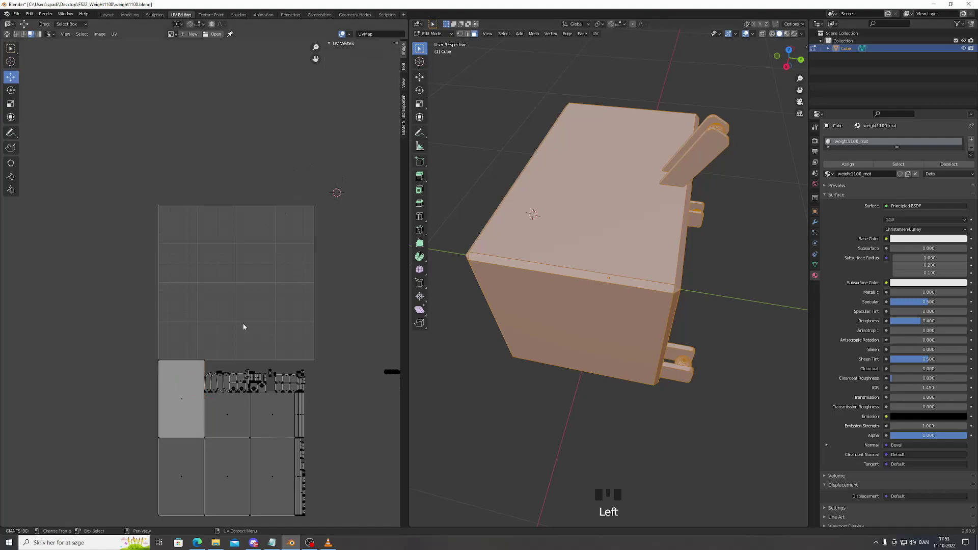
With the top-left tile moved down to 0.147, 0.250, show the vehicle material library in the sidebar
scroll("down", 3)
scroll("up", 3)
left_click(407, 108)
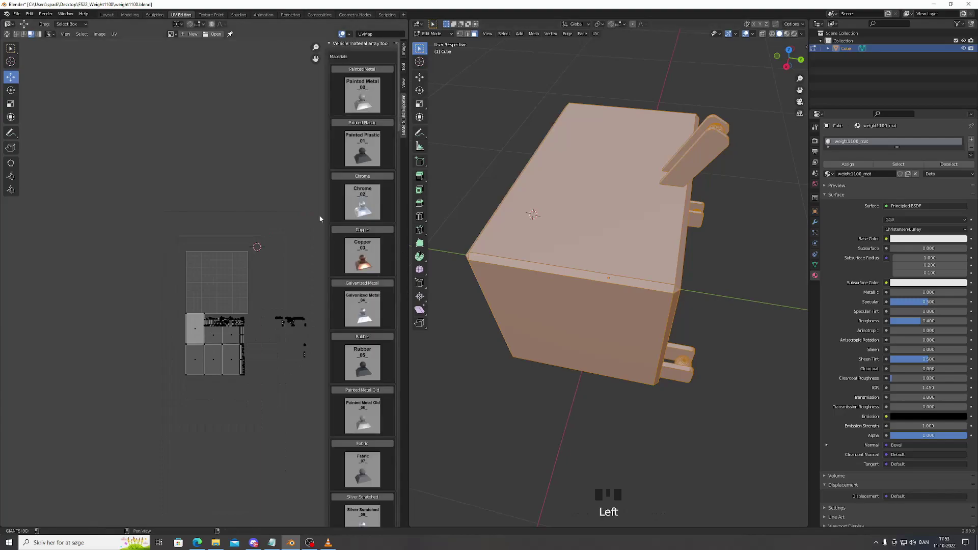
left_click(294, 191)
left_click(249, 187)
scroll("down", 3)
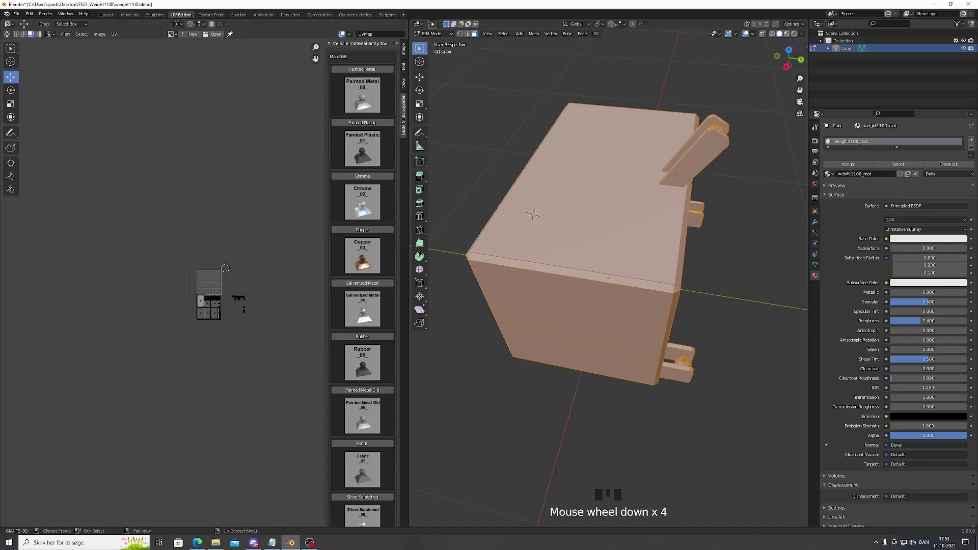
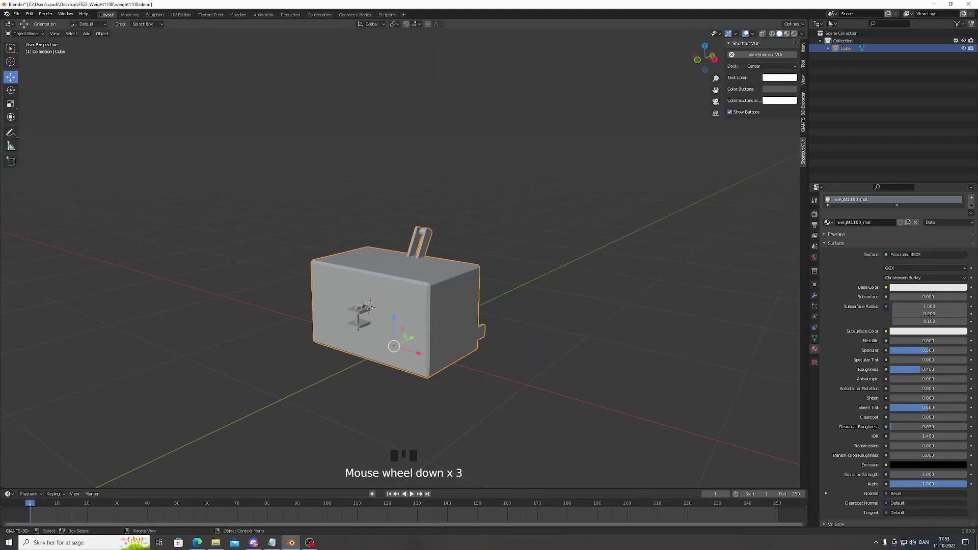
Switch to the Layout workspace in Object Mode and bring up the File > Export format list
left_click_drag(22, 16, 46, 69)
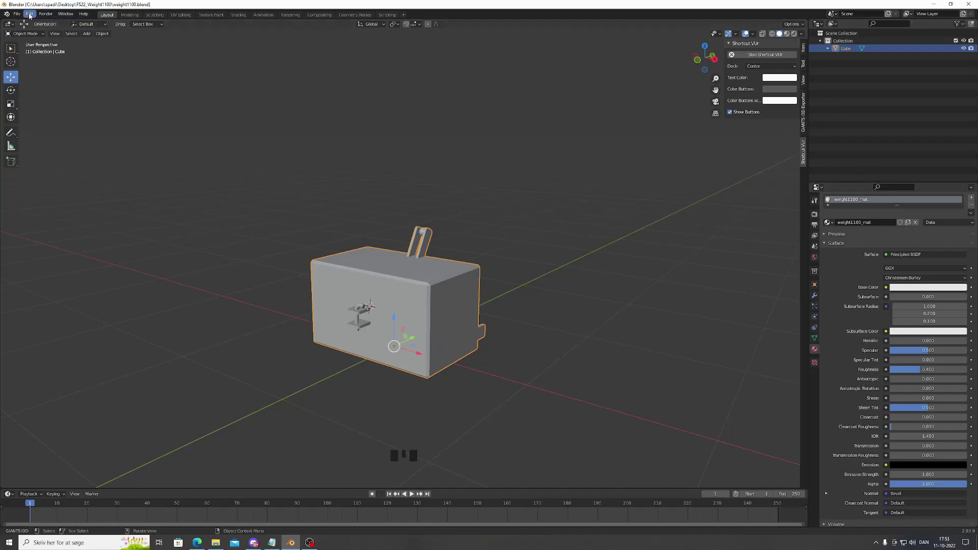
left_click_drag(18, 16, 807, 121)
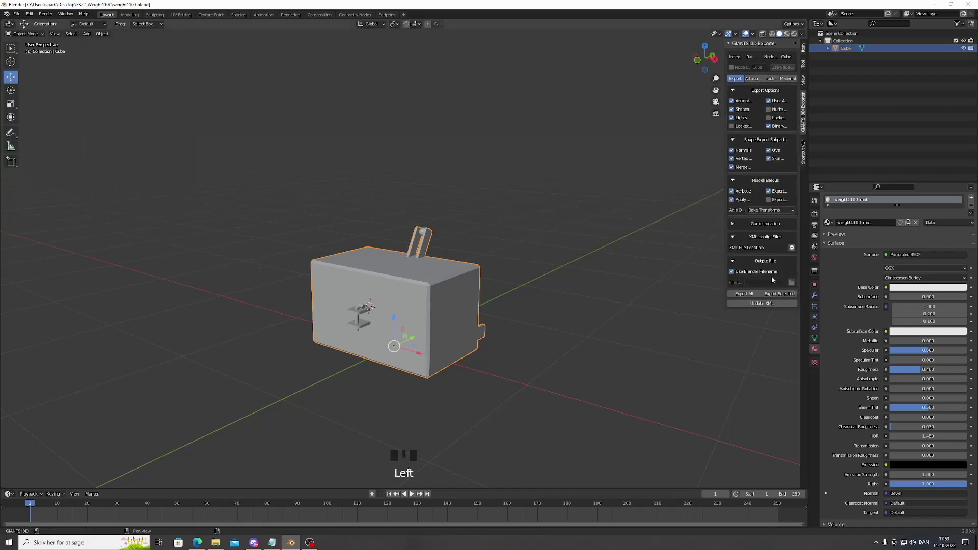